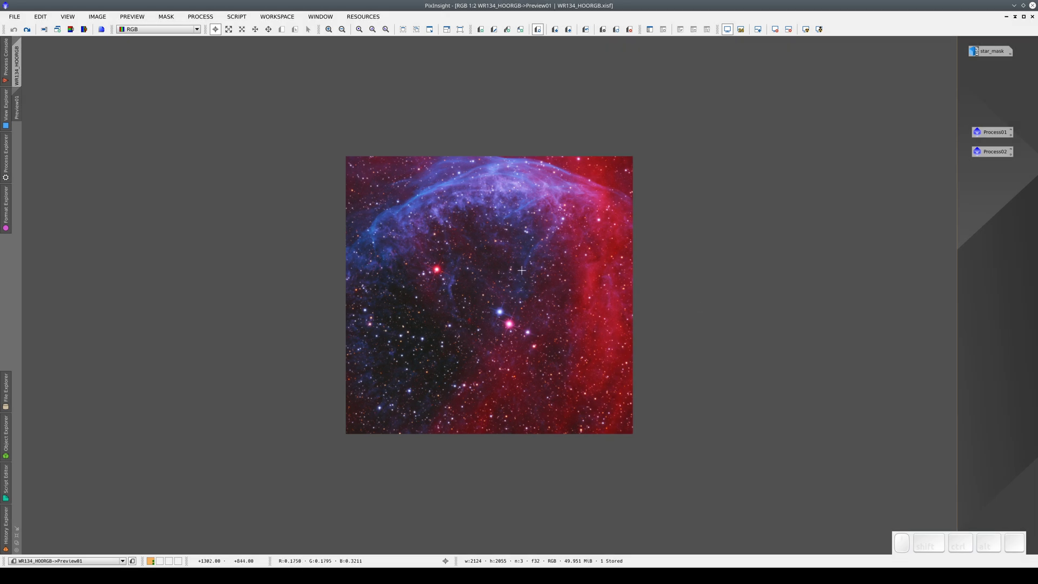
Load Preview01's History Explorer and reopen its CurvesTransformation settings
{"action": "right_click", "coordinate": [498, 271]}
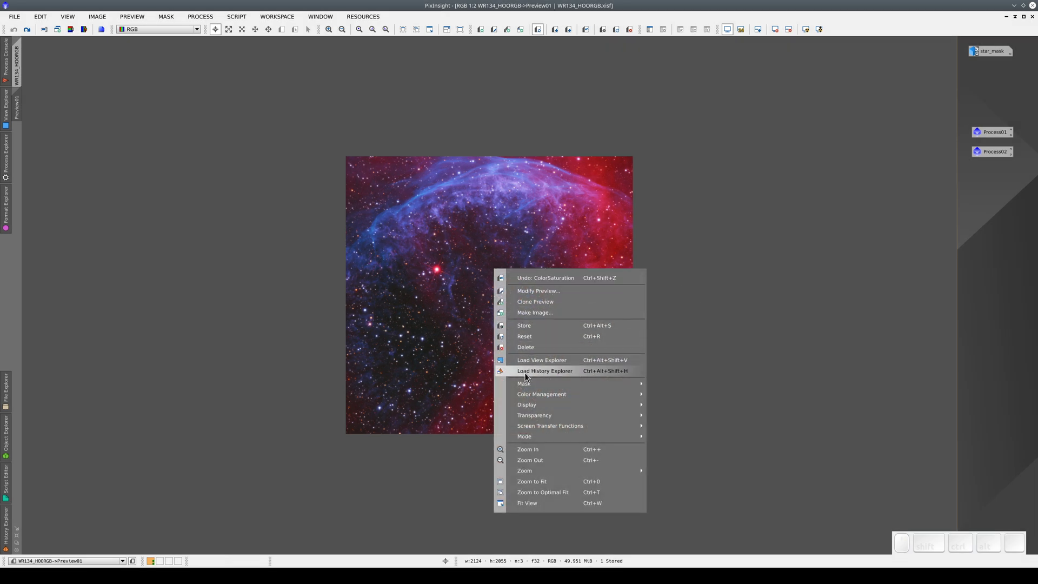
{"action": "left_click", "coordinate": [529, 375]}
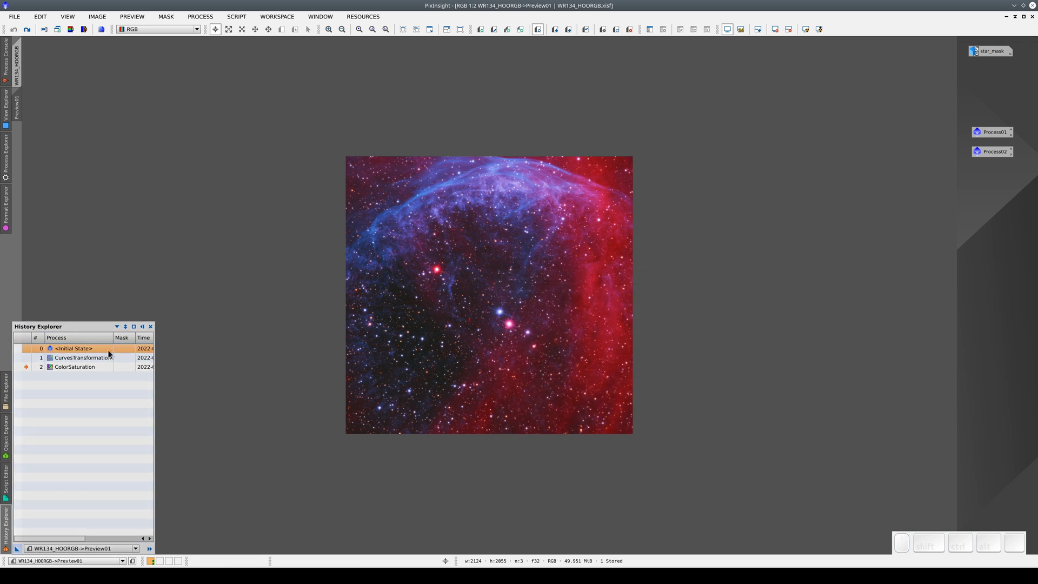
{"action": "left_click", "coordinate": [76, 364]}
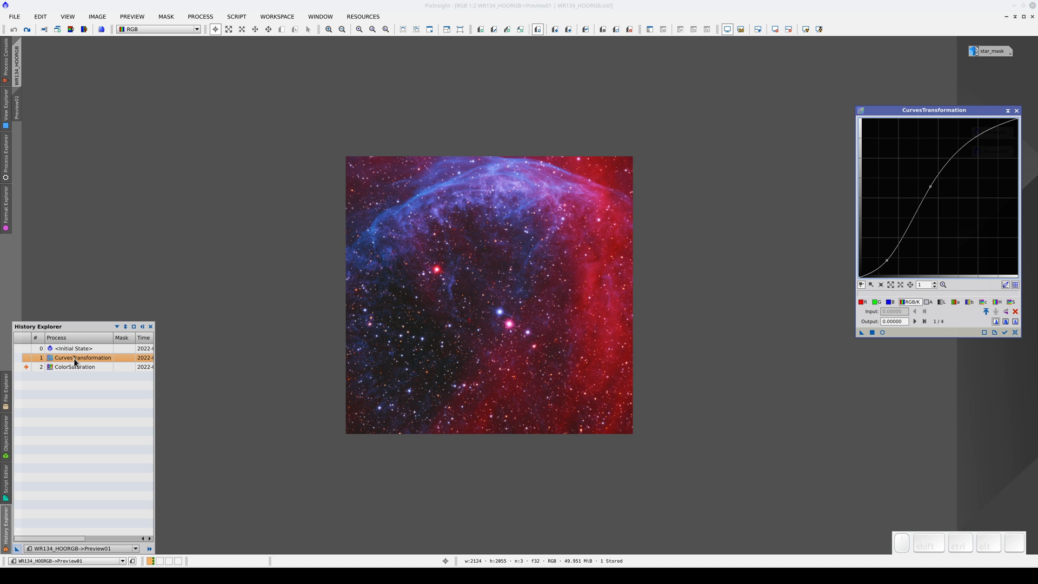
Open the colour saturation step's settings from history, then close the extra windows
{"action": "middle_click", "coordinate": [80, 370]}
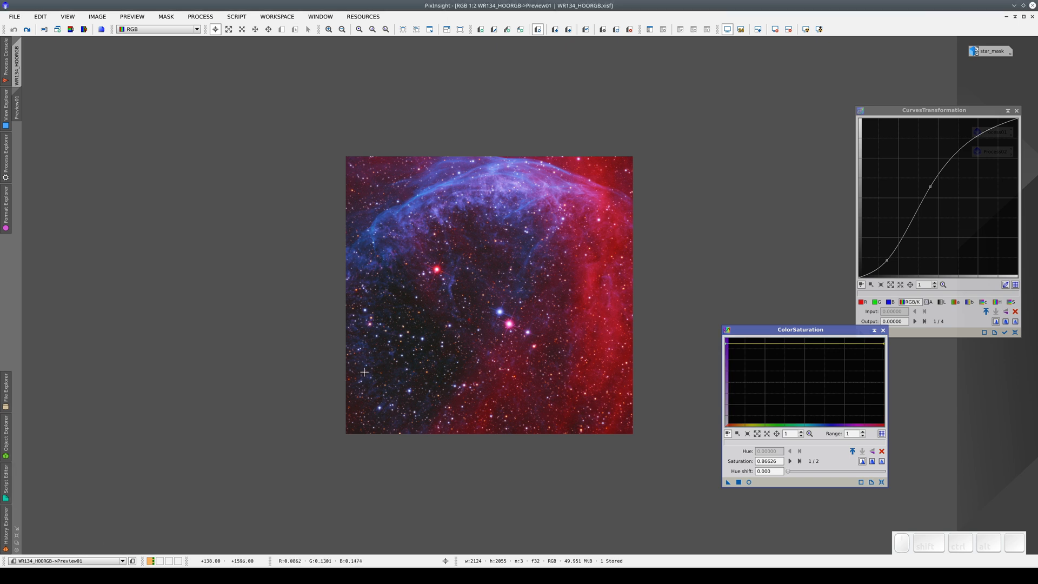
{"action": "left_click", "coordinate": [759, 338]}
{"action": "left_click", "coordinate": [855, 359]}
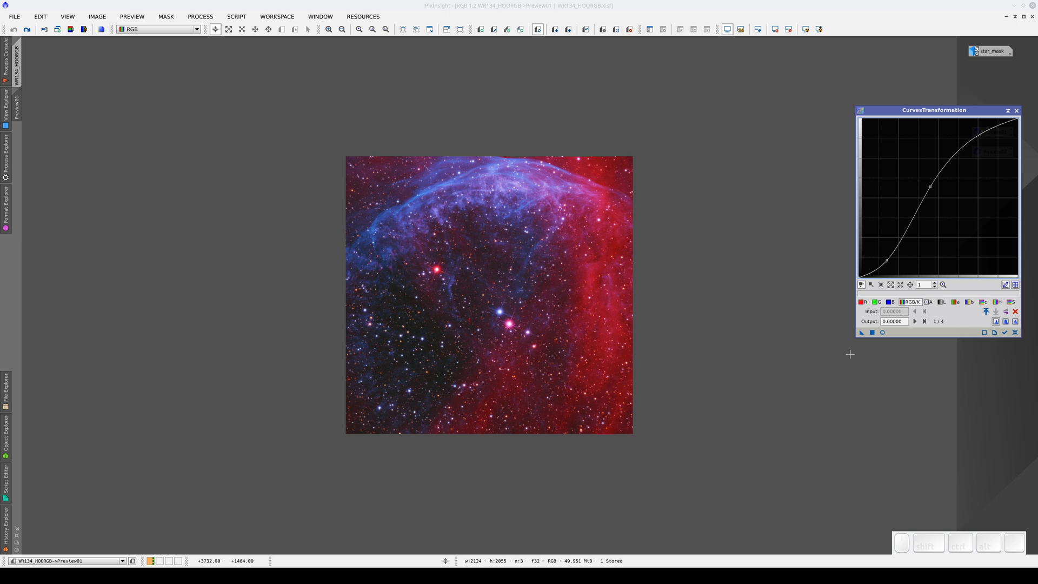
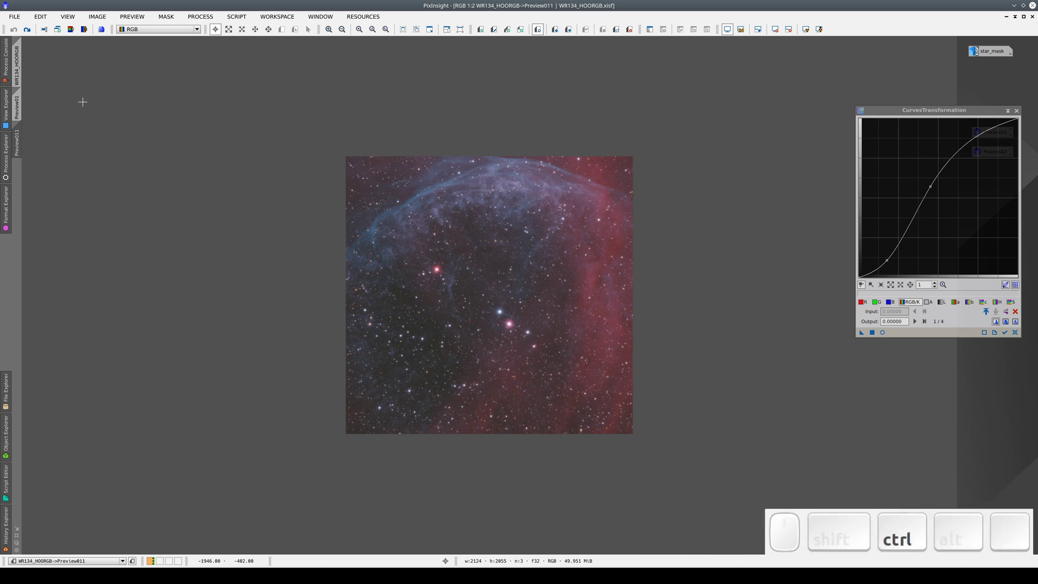
Flip back and forth between Preview01 and the new unprocessed Preview011 to compare them
{"action": "key", "text": "ctrl+Right"}
{"action": "key", "text": "ctrl+Left"}
{"action": "key", "text": "ctrl+Right"}
{"action": "key", "text": "ctrl+Left"}
{"action": "key", "text": "ctrl+Right"}
{"action": "key", "text": "ctrl+Left"}
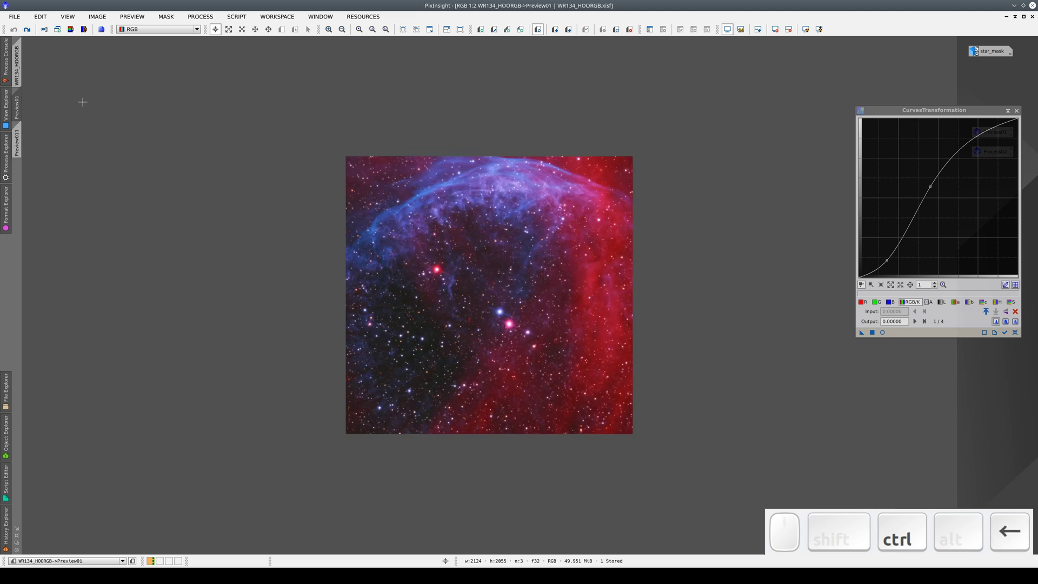
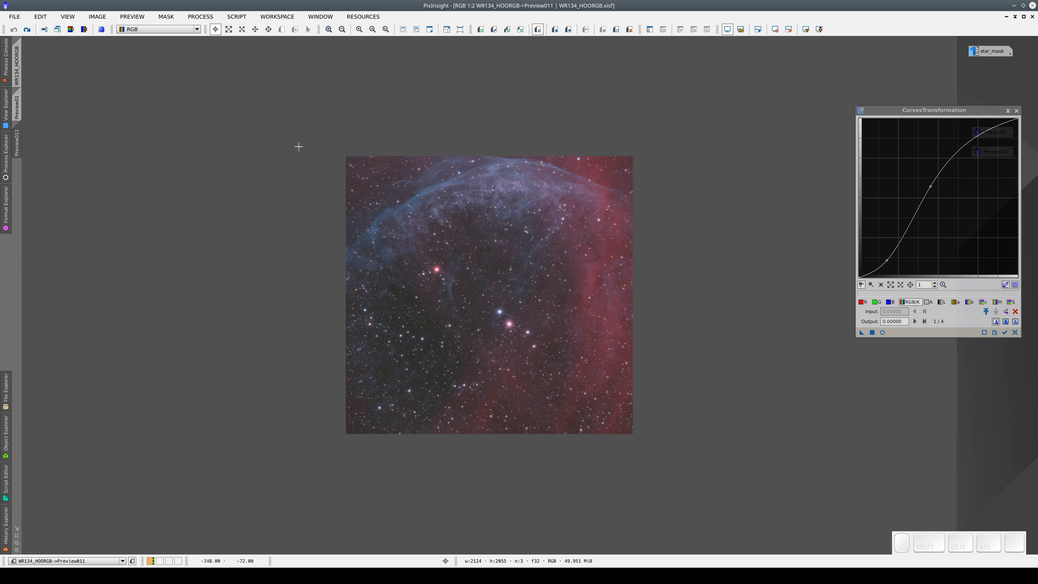
Apply CurvesTransformation to Preview011, compare before and after, and bring up curves for a second pass
{"action": "left_click", "coordinate": [892, 112]}
{"action": "left_click", "coordinate": [807, 361]}
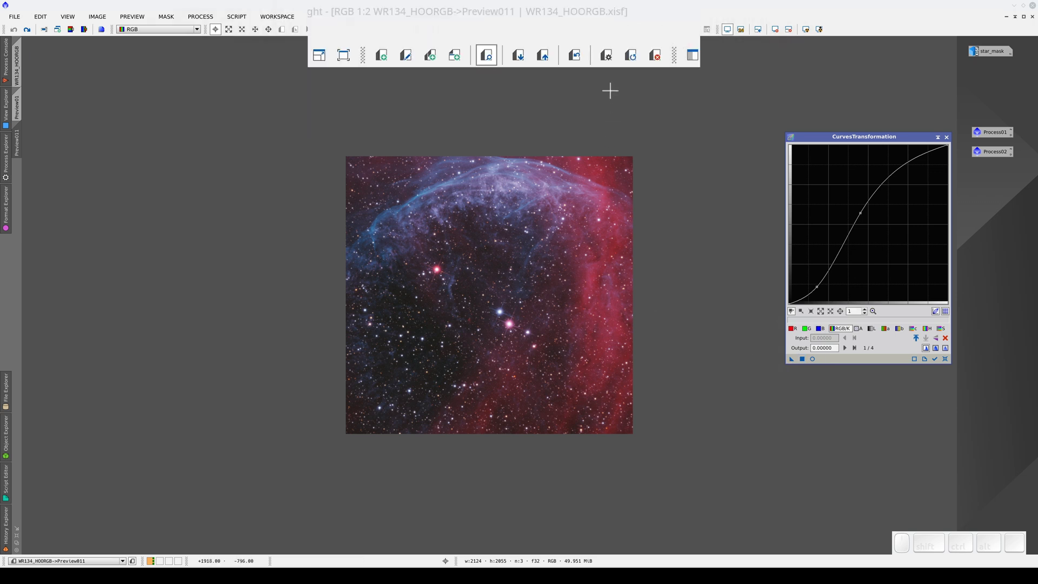
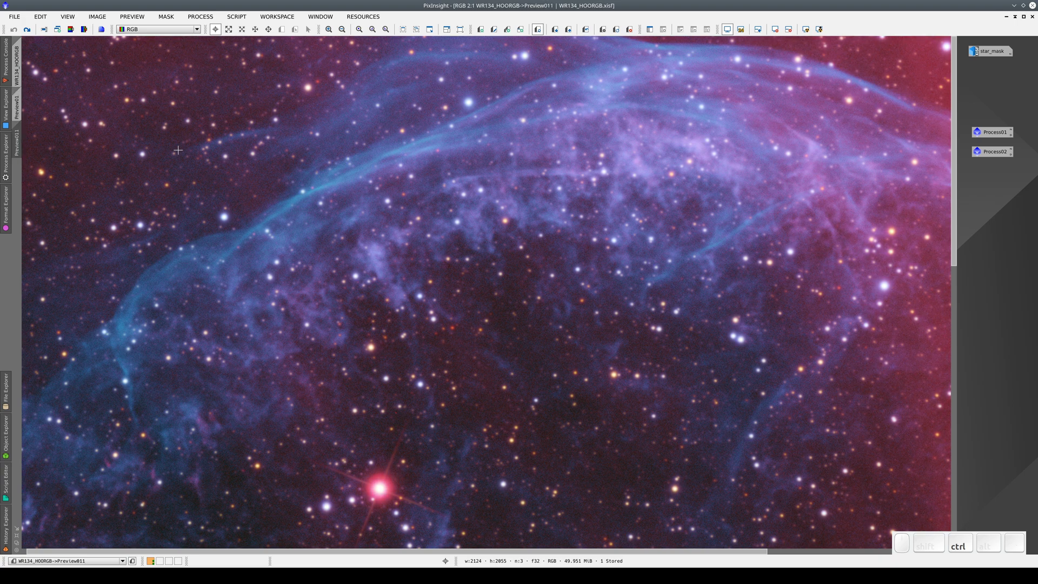
{"action": "key", "text": "Left"}
{"action": "key", "text": "Right"}
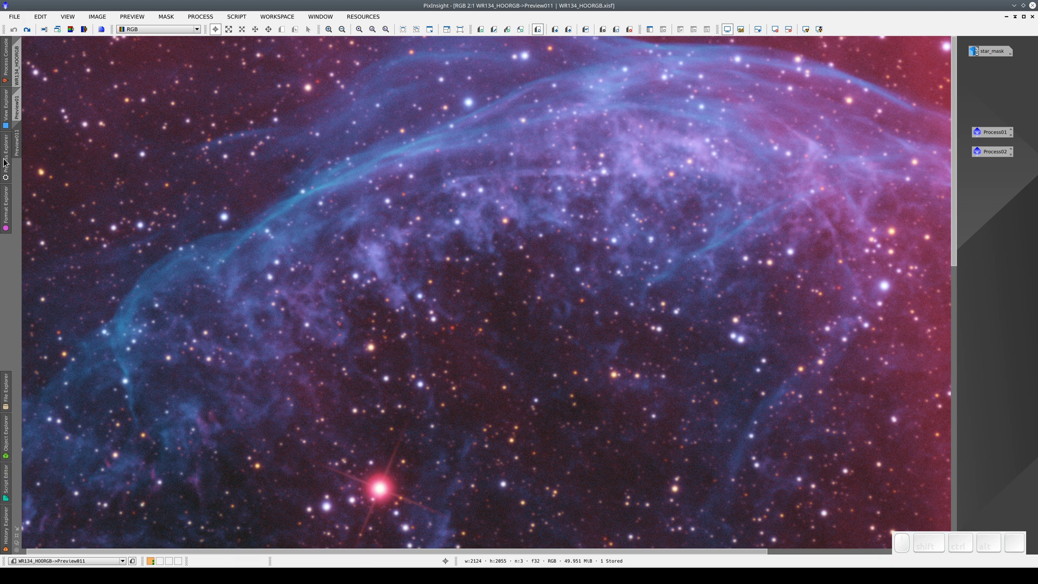
{"action": "left_click", "coordinate": [57, 90]}
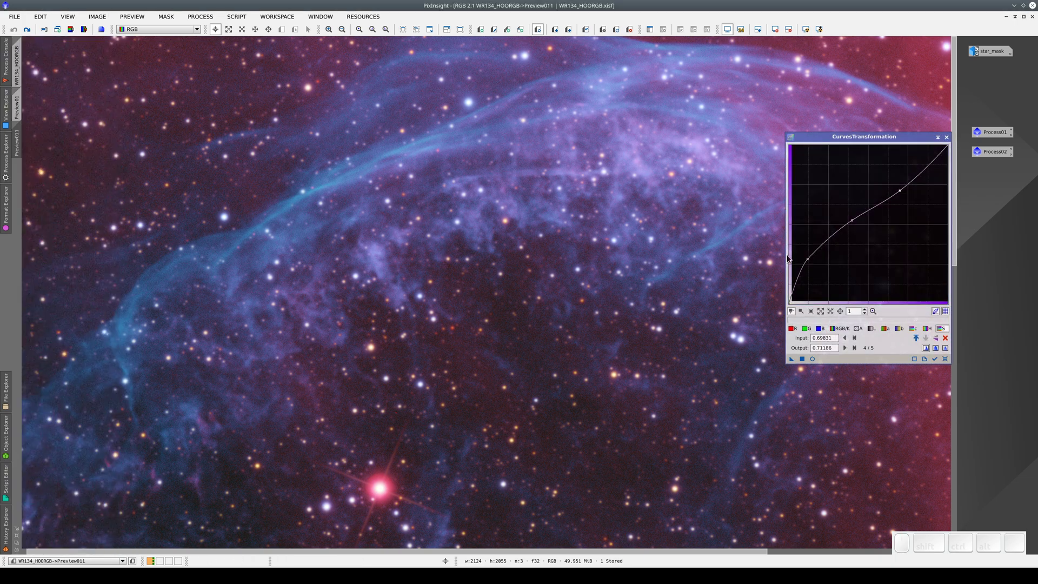
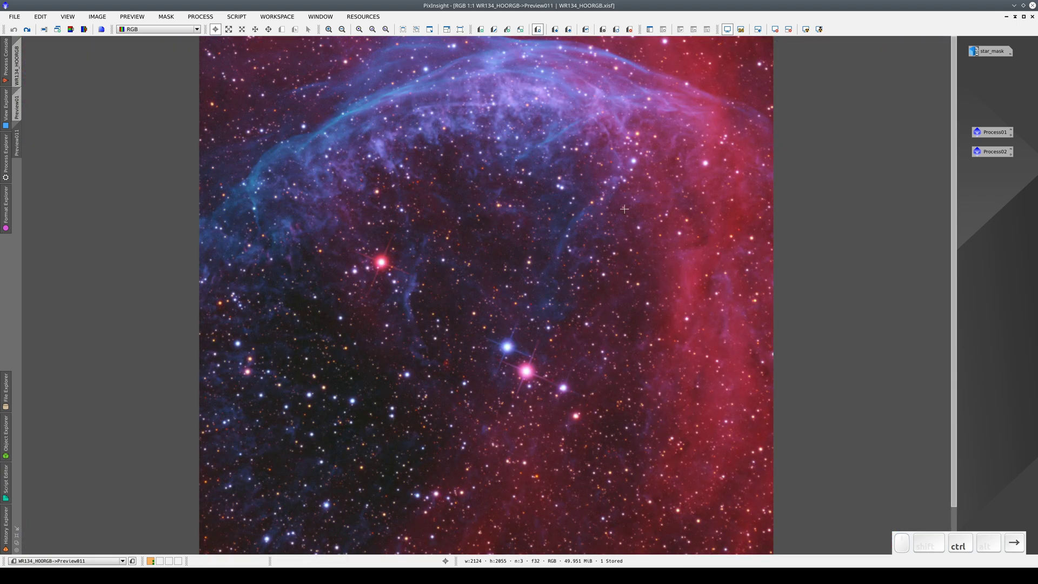
Compare the previews, then load the History Explorer for Preview011
{"action": "key", "text": "ctrl+Left"}
{"action": "key", "text": "ctrl+Right"}
{"action": "key", "text": "ctrl+Left"}
{"action": "key", "text": "ctrl+Right"}
{"action": "left_click", "coordinate": [386, 179]}
{"action": "right_click", "coordinate": [387, 178]}
{"action": "left_click", "coordinate": [417, 282]}
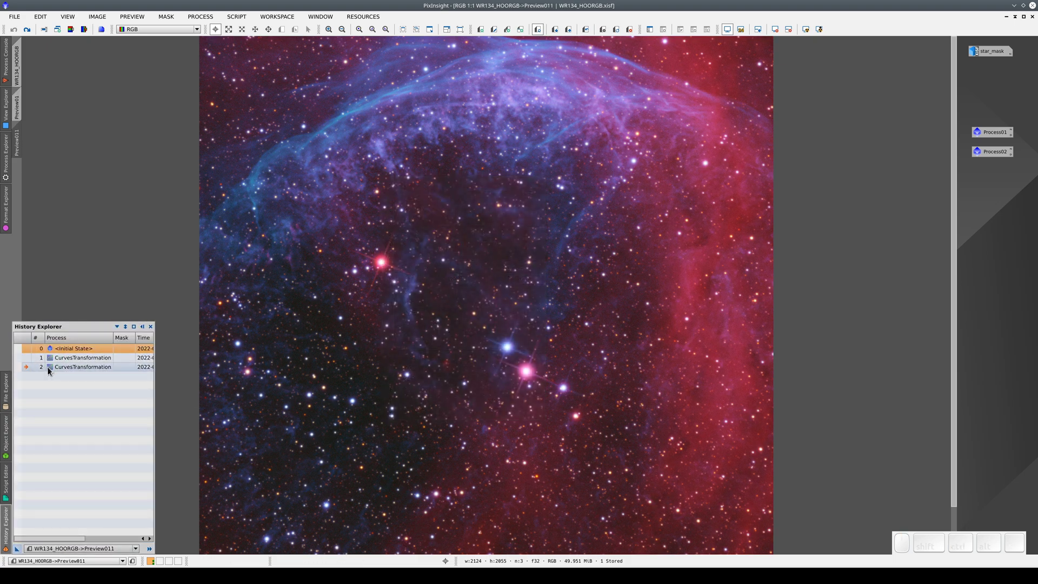
Step through Preview011's two curves entries in its processing history
{"action": "left_click", "coordinate": [61, 369]}
{"action": "left_click", "coordinate": [63, 362]}
{"action": "left_click", "coordinate": [65, 368]}
{"action": "left_click", "coordinate": [62, 359]}
{"action": "left_click", "coordinate": [83, 551]}
{"action": "left_click", "coordinate": [83, 526]}
{"action": "left_click", "coordinate": [72, 359]}
{"action": "left_click", "coordinate": [91, 368]}
{"action": "left_click", "coordinate": [80, 551]}
{"action": "left_click", "coordinate": [85, 534]}
Save the curves history as icon Process03, run it on WR134_HOORGB and show the image's history
{"action": "left_click_drag", "start_coordinate": [21, 551], "coordinate": [982, 177]}
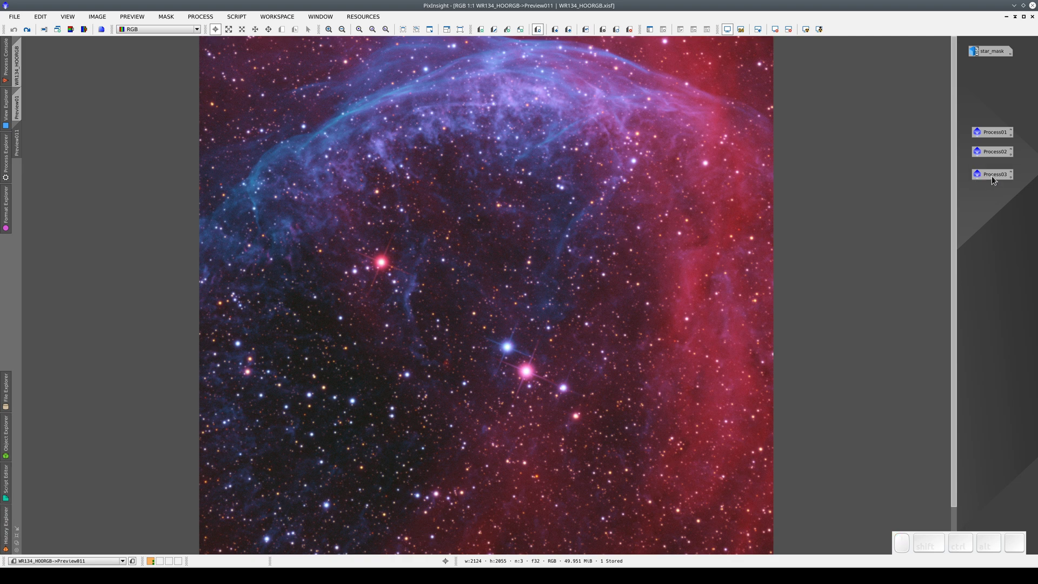
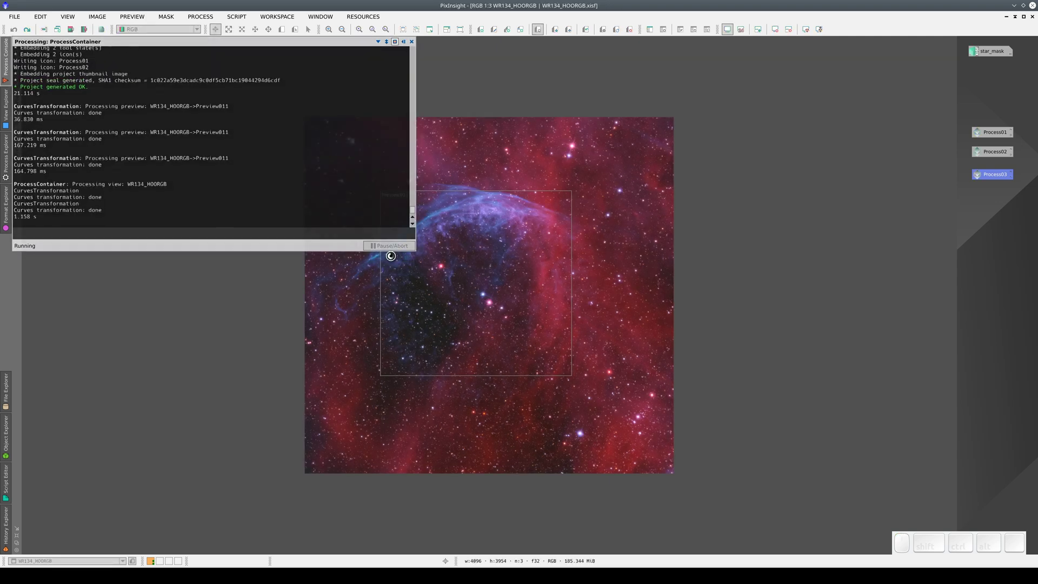
{"action": "scroll", "scroll_direction": "down", "scroll_amount": 3}
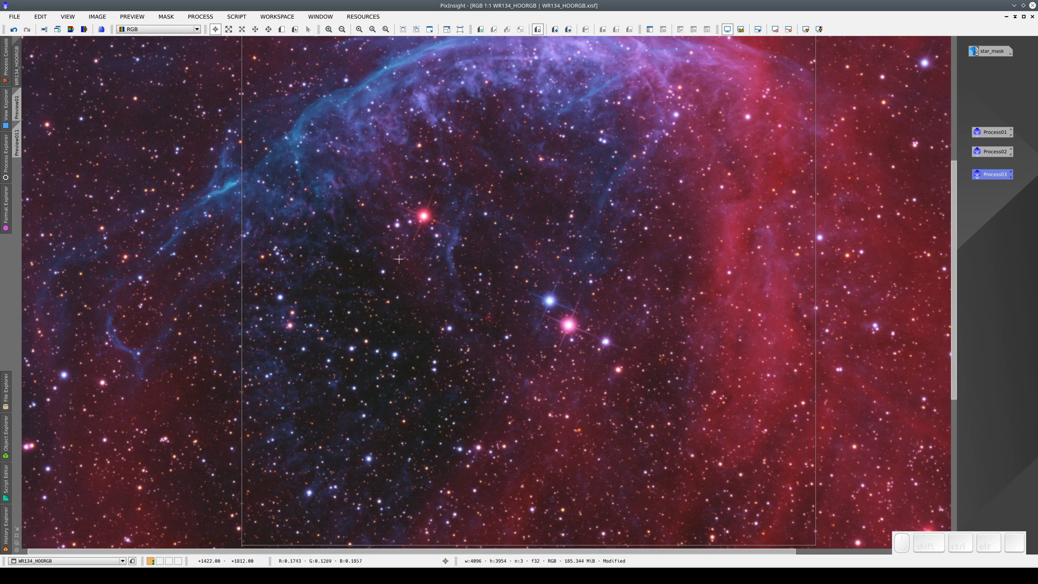
{"action": "left_click", "coordinate": [396, 244]}
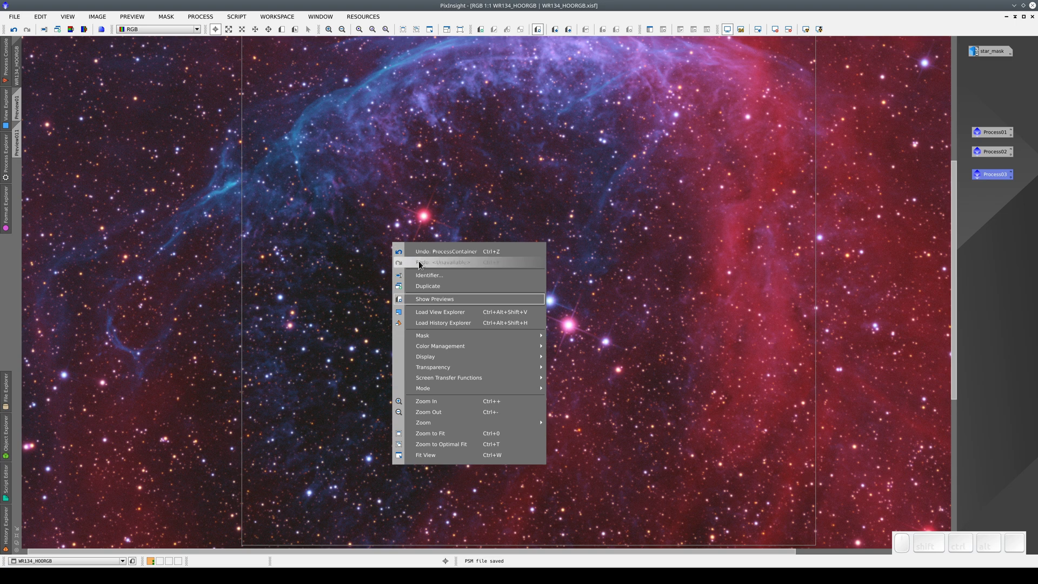
{"action": "left_click", "coordinate": [452, 325]}
{"action": "left_click", "coordinate": [29, 351]}
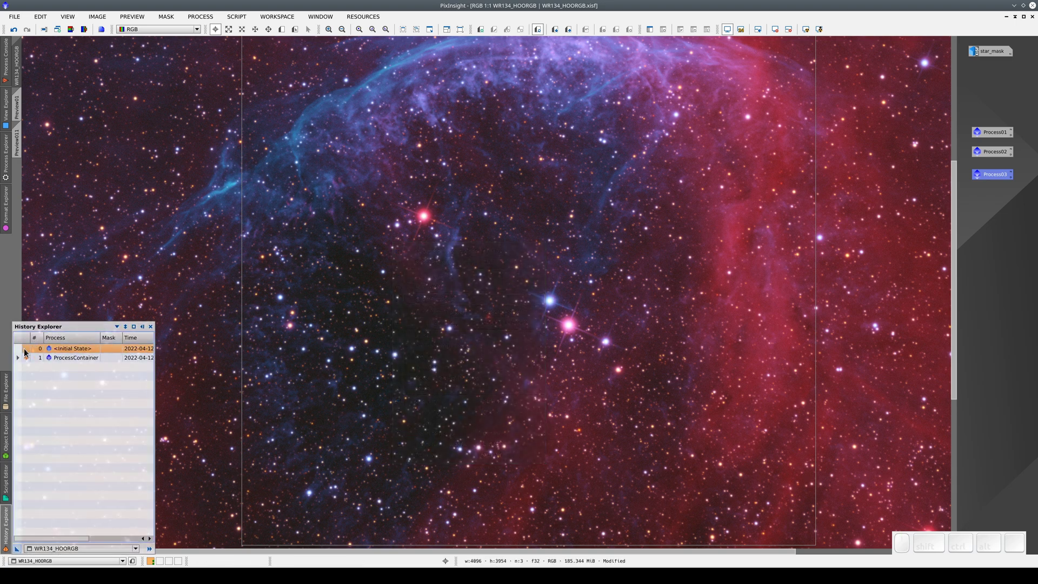
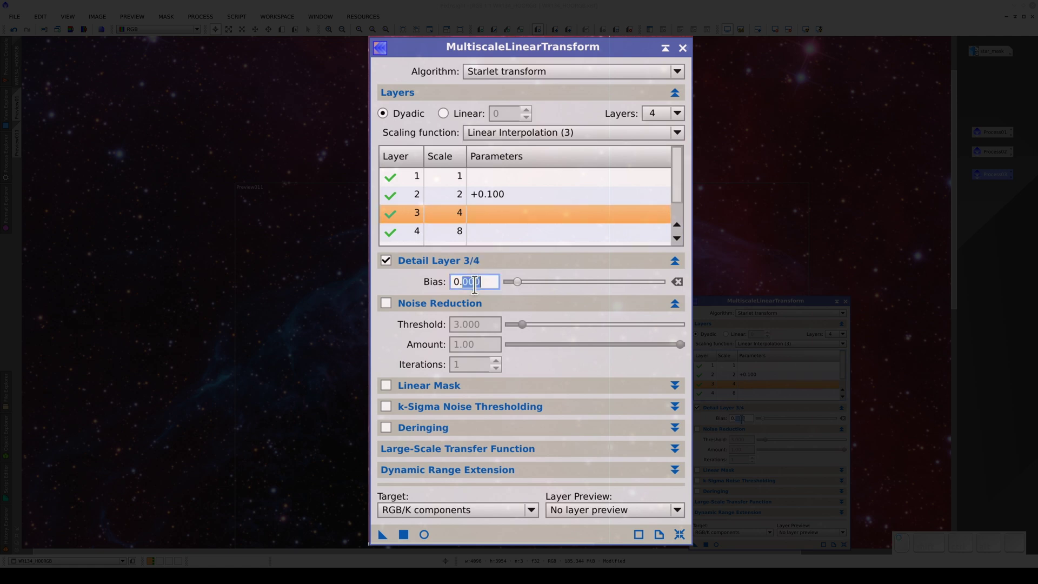
Confirm the 0.100 bias on layer 3 and toggle Preview01 to compare with and without sharpening
{"action": "key", "text": "1"}
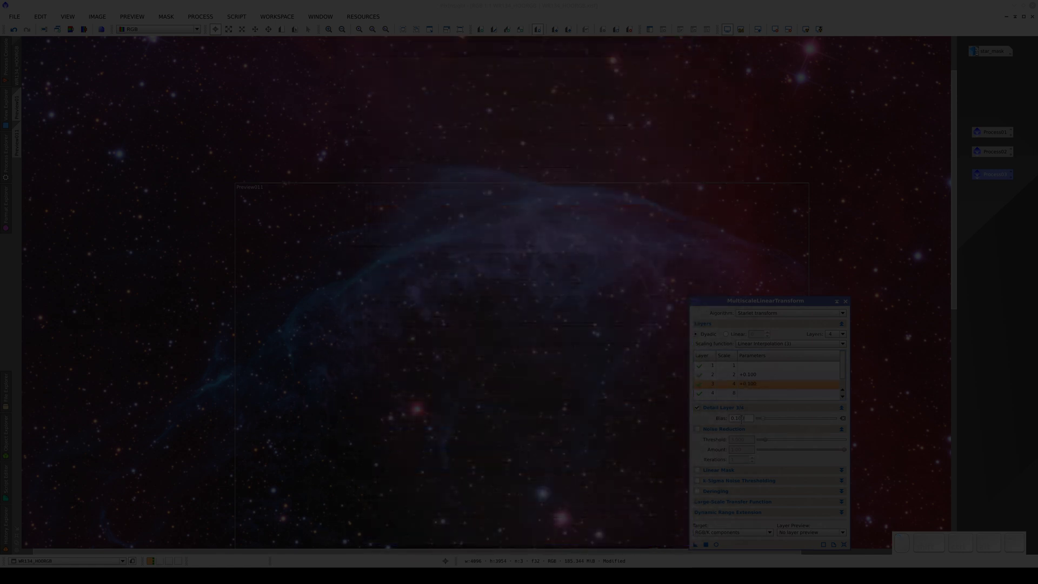
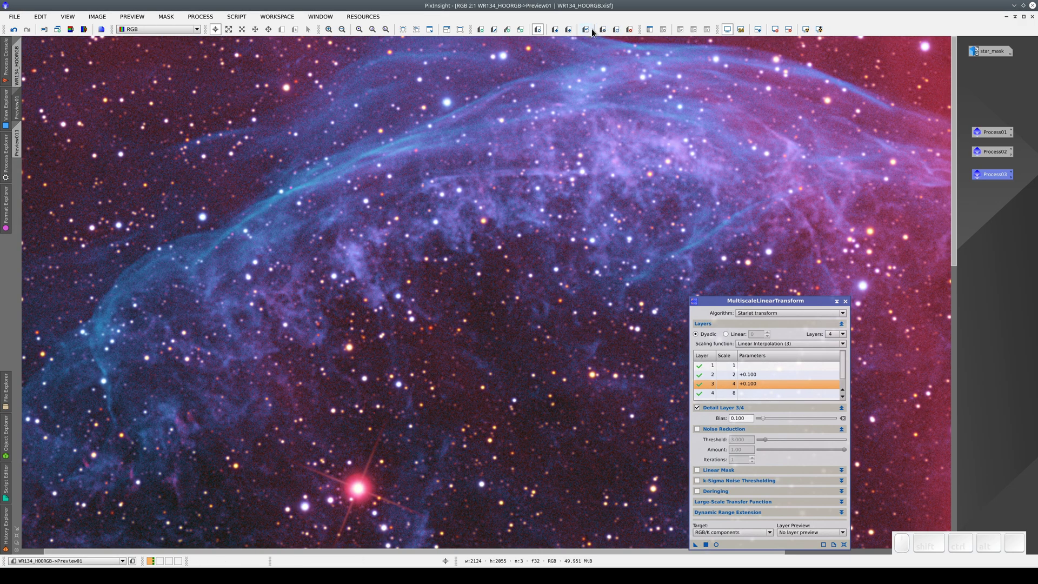
{"action": "left_click", "coordinate": [588, 34]}
{"action": "left_click", "coordinate": [588, 34]}
{"action": "left_click", "coordinate": [588, 34]}
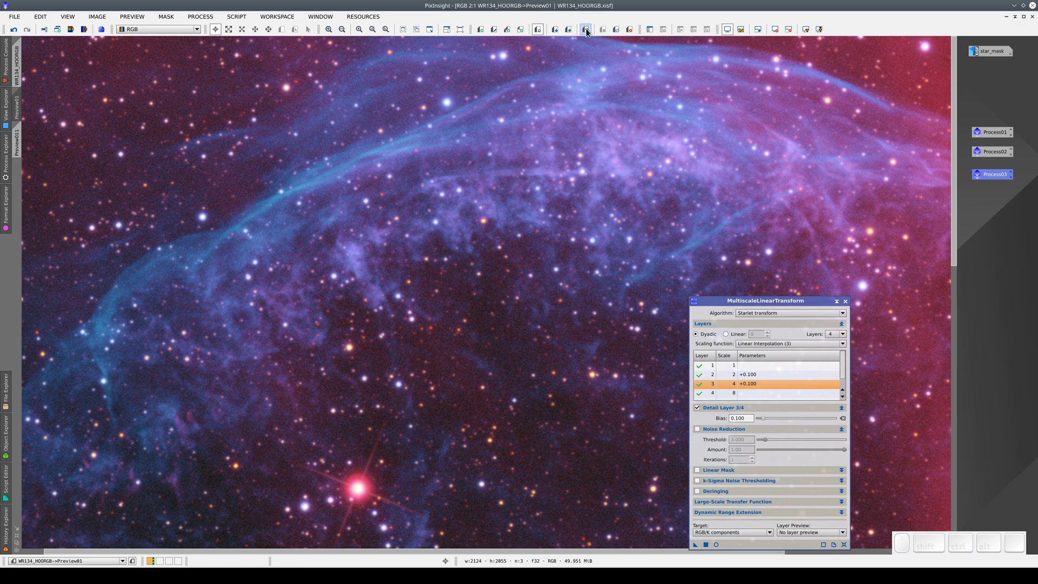
{"action": "left_click", "coordinate": [588, 33]}
{"action": "left_click", "coordinate": [588, 33]}
{"action": "left_click", "coordinate": [588, 34]}
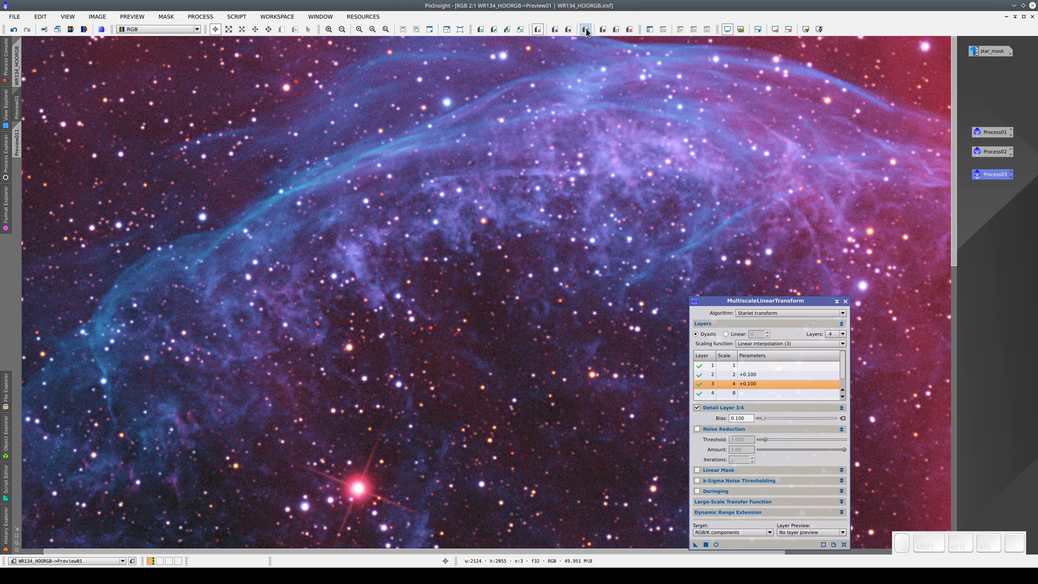
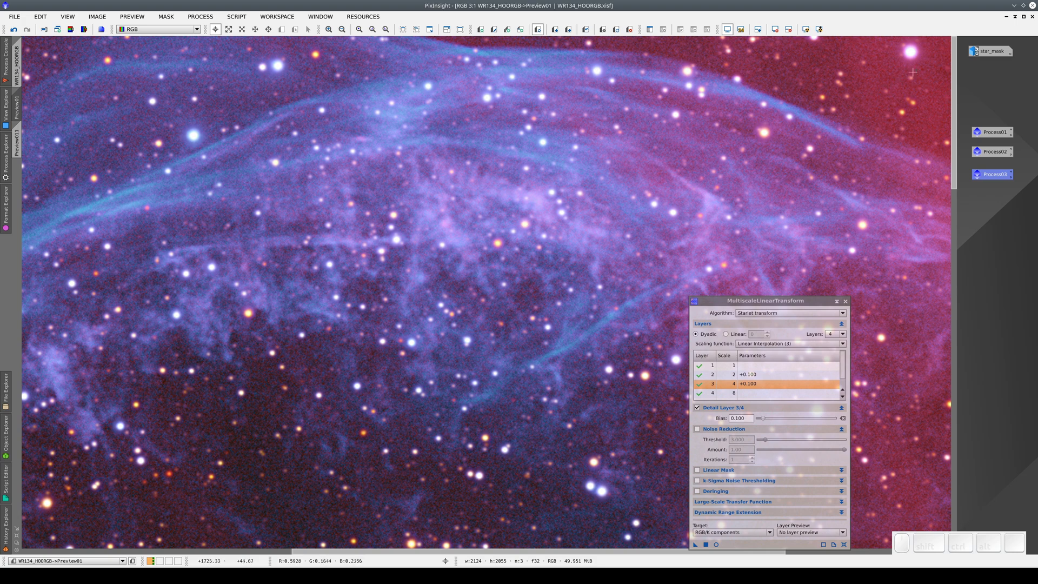
Open the star_mask icon as an image window
{"action": "left_click", "coordinate": [994, 53]}
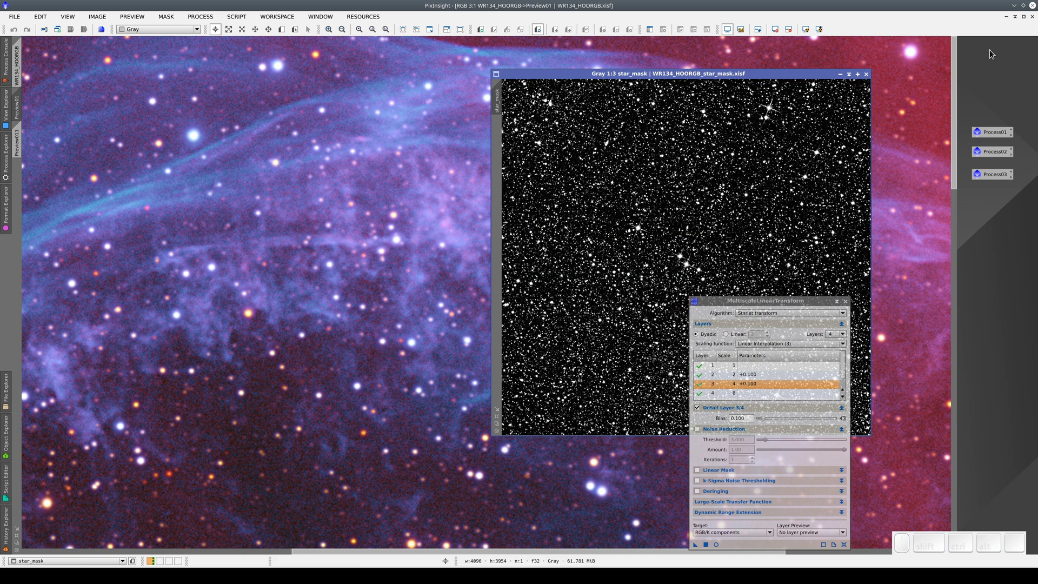
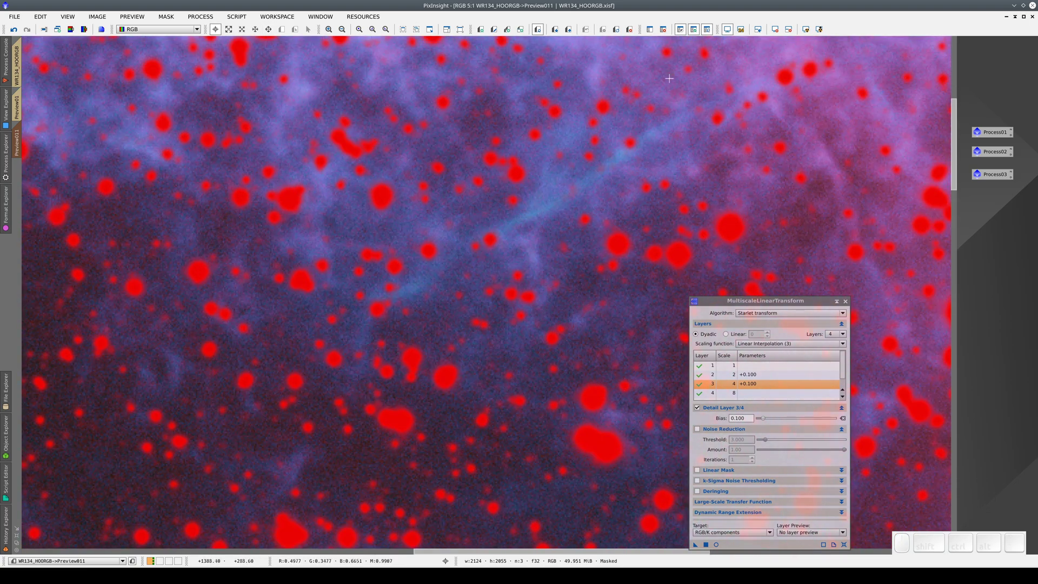
Toggle the mask overlay, inspect the first preview zoomed in and out, and return to Preview011
{"action": "left_click", "coordinate": [714, 30]}
{"action": "left_click", "coordinate": [714, 29]}
{"action": "left_click", "coordinate": [713, 29]}
{"action": "left_click", "coordinate": [714, 30]}
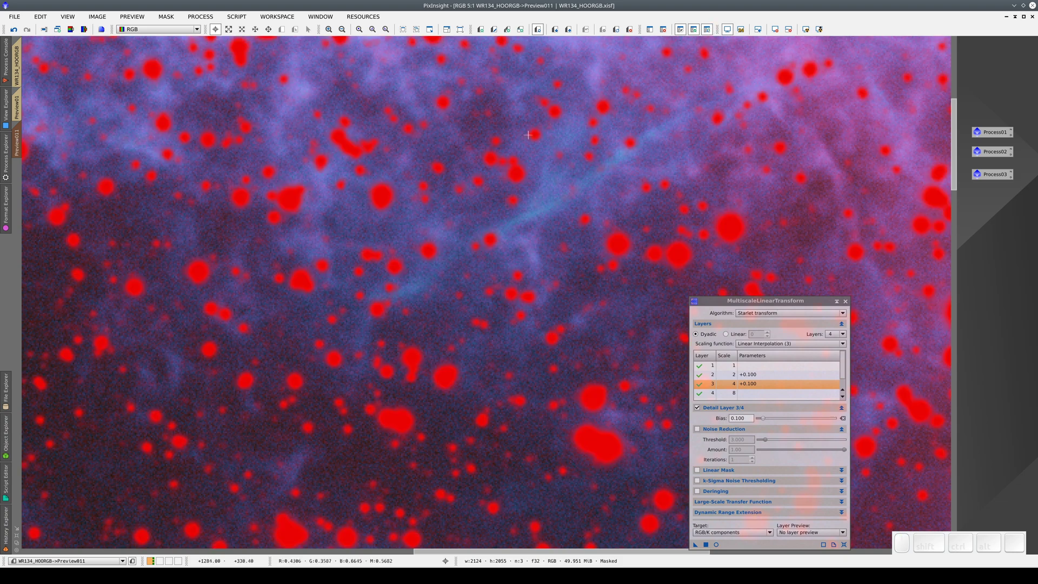
{"action": "left_click", "coordinate": [713, 31]}
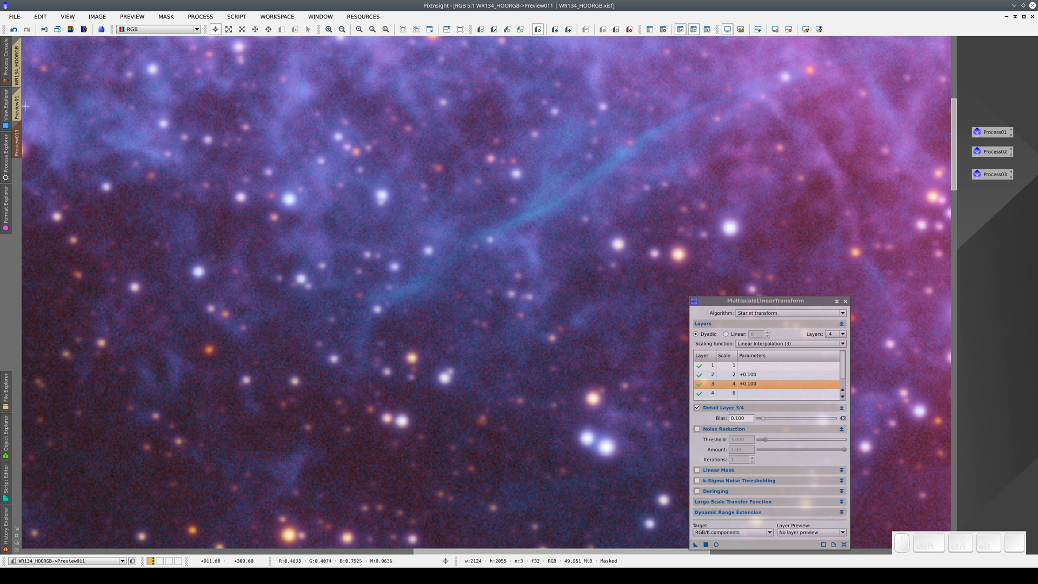
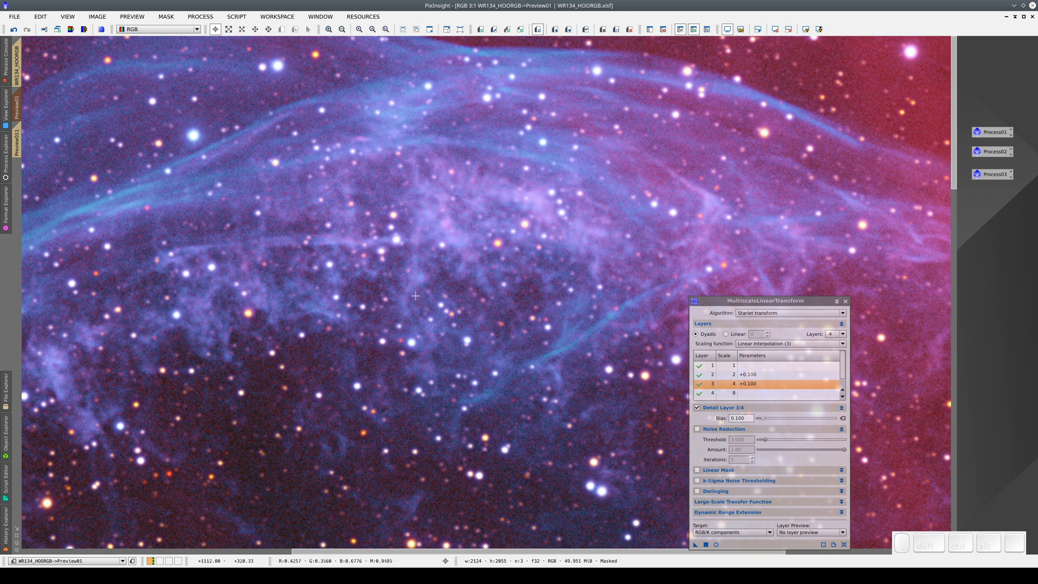
{"action": "scroll", "scroll_direction": "up", "scroll_amount": 3}
{"action": "scroll", "scroll_direction": "down", "scroll_amount": 3}
{"action": "scroll", "scroll_direction": "up", "scroll_amount": 3}
{"action": "scroll", "scroll_direction": "down", "scroll_amount": 3}
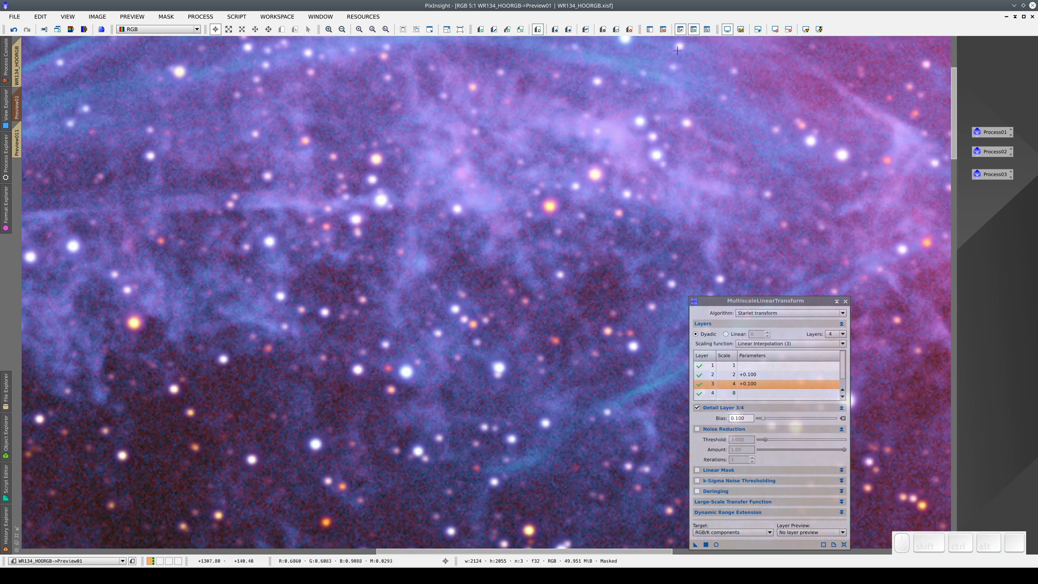
{"action": "left_click", "coordinate": [710, 35]}
{"action": "left_click", "coordinate": [709, 34]}
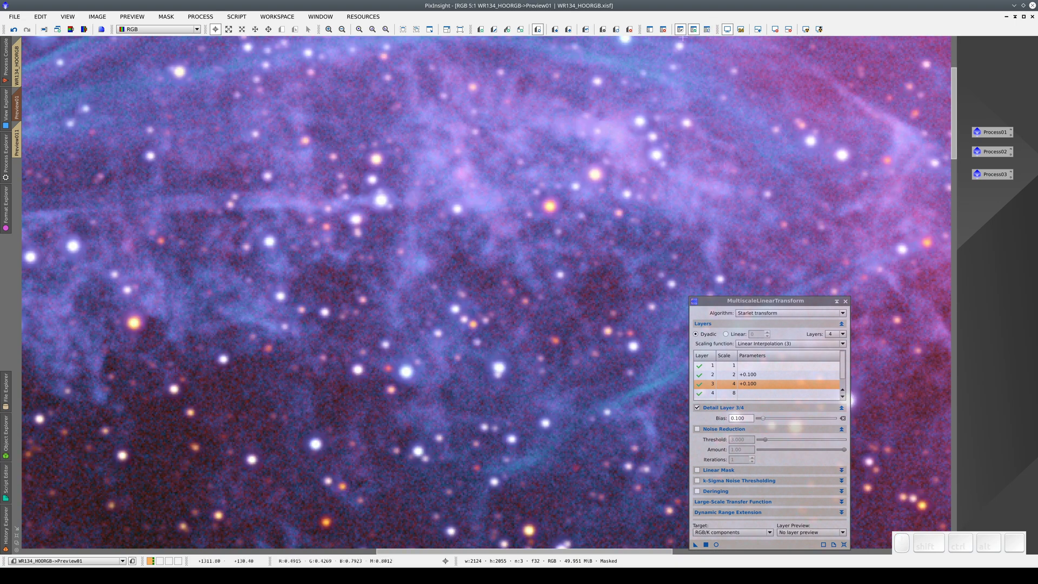
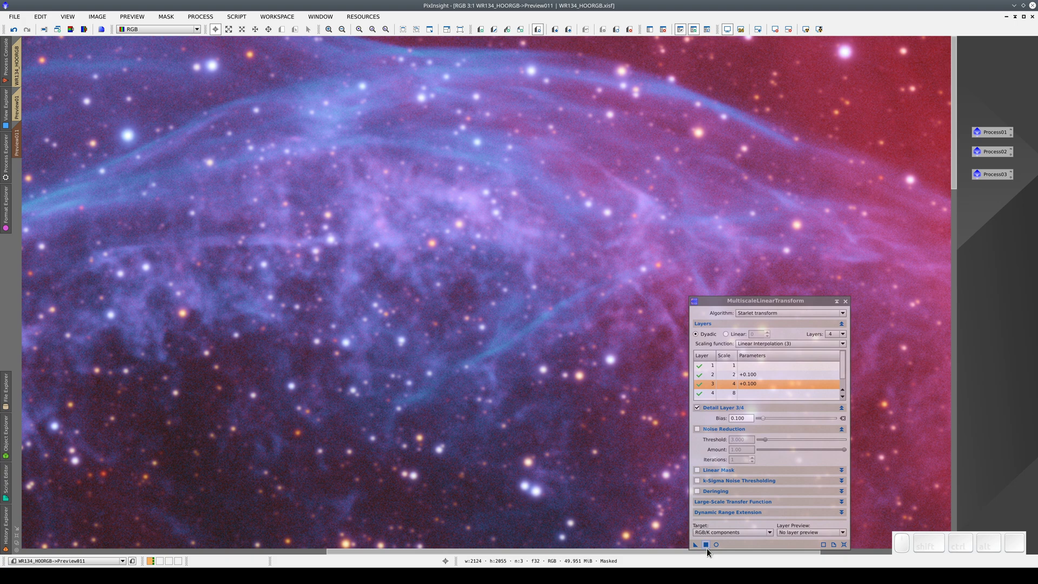
{"action": "left_click", "coordinate": [712, 550]}
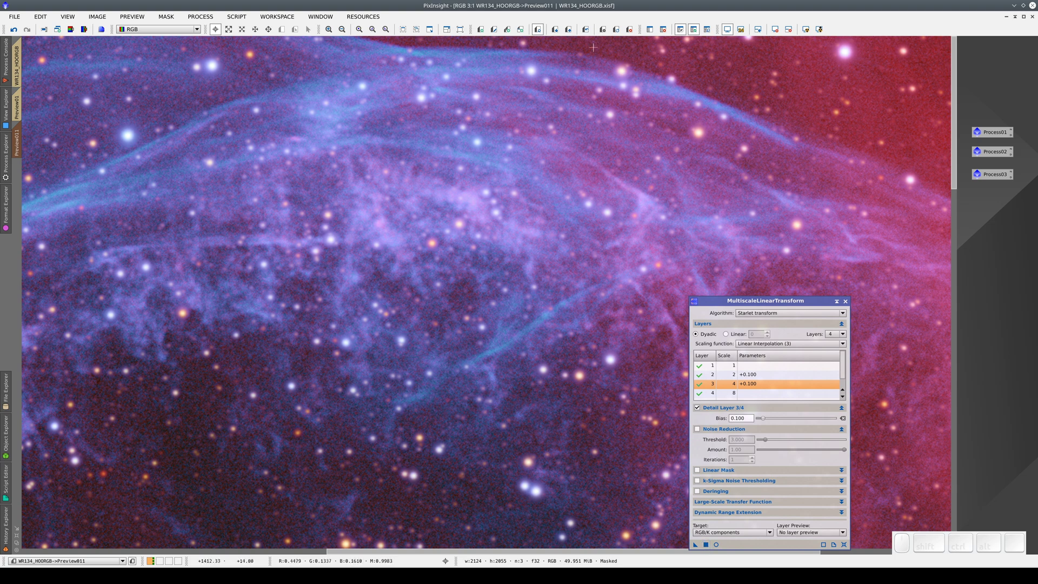
Compare Preview011 before and after the change, then store the current preview state
{"action": "left_click", "coordinate": [590, 36]}
{"action": "left_click", "coordinate": [590, 35]}
{"action": "left_click", "coordinate": [590, 36]}
{"action": "left_click", "coordinate": [590, 36]}
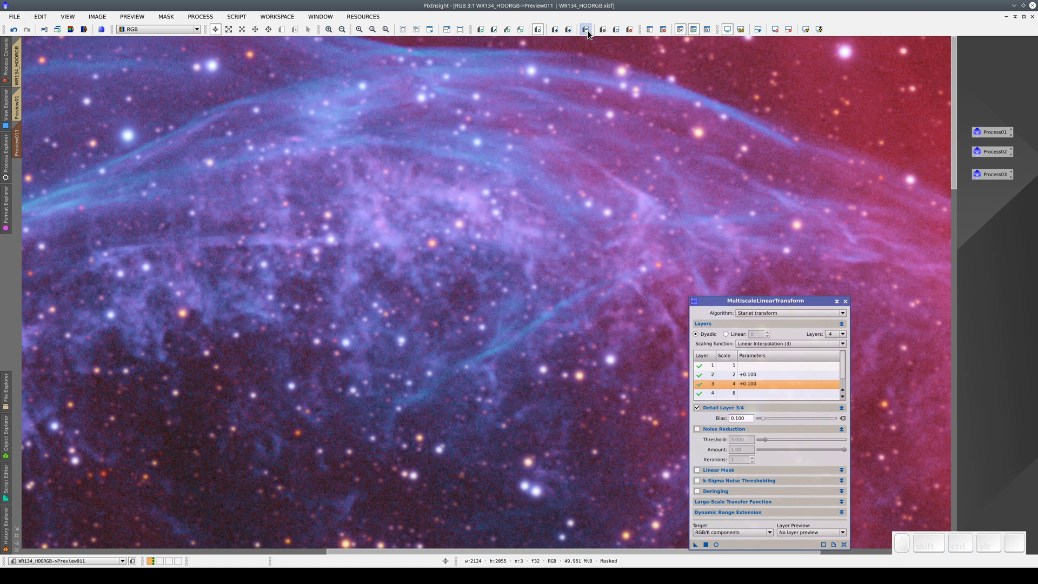
{"action": "left_click", "coordinate": [589, 36]}
{"action": "left_click", "coordinate": [590, 36]}
{"action": "left_click", "coordinate": [590, 36]}
{"action": "left_click", "coordinate": [590, 36]}
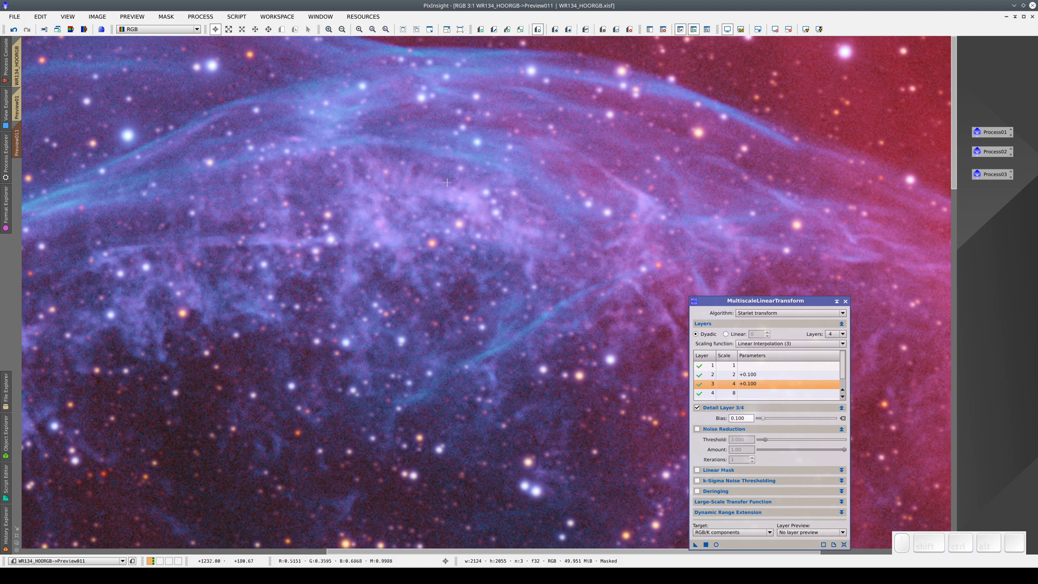
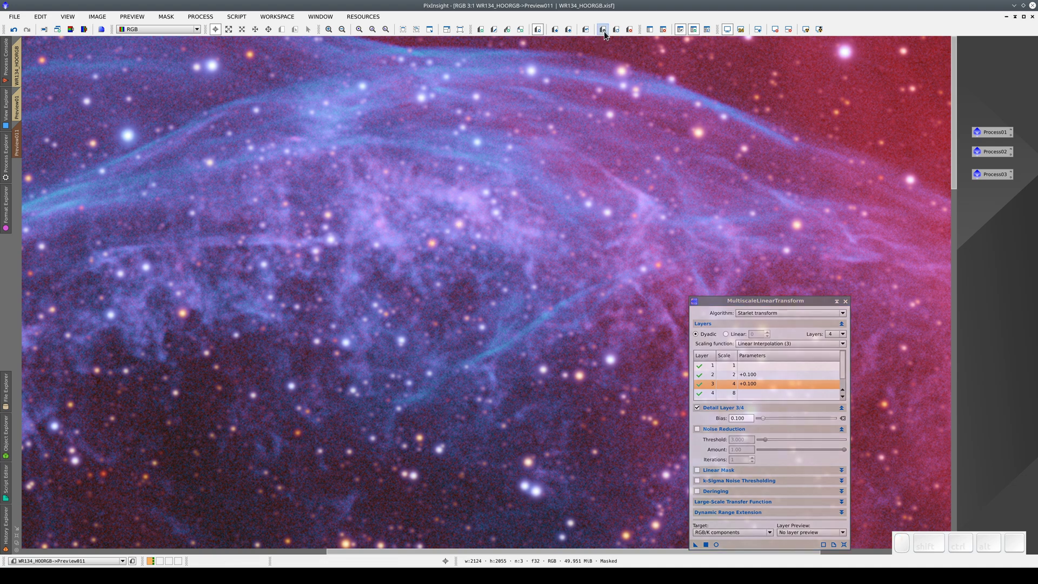
{"action": "left_click", "coordinate": [608, 33]}
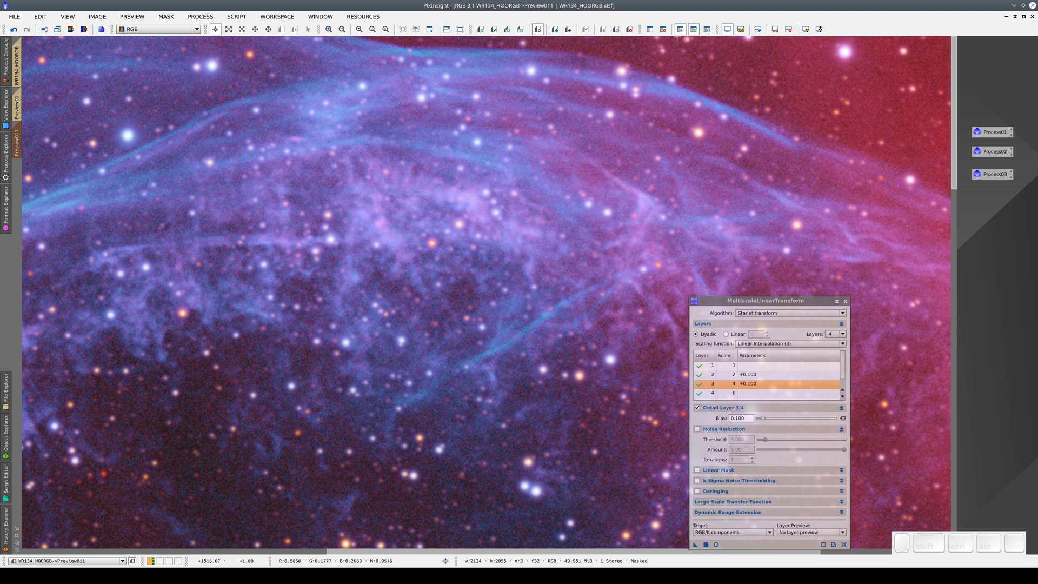
Invert the star mask so the background is protected and show it as a red overlay
{"action": "left_click", "coordinate": [684, 34]}
{"action": "left_click", "coordinate": [710, 33]}
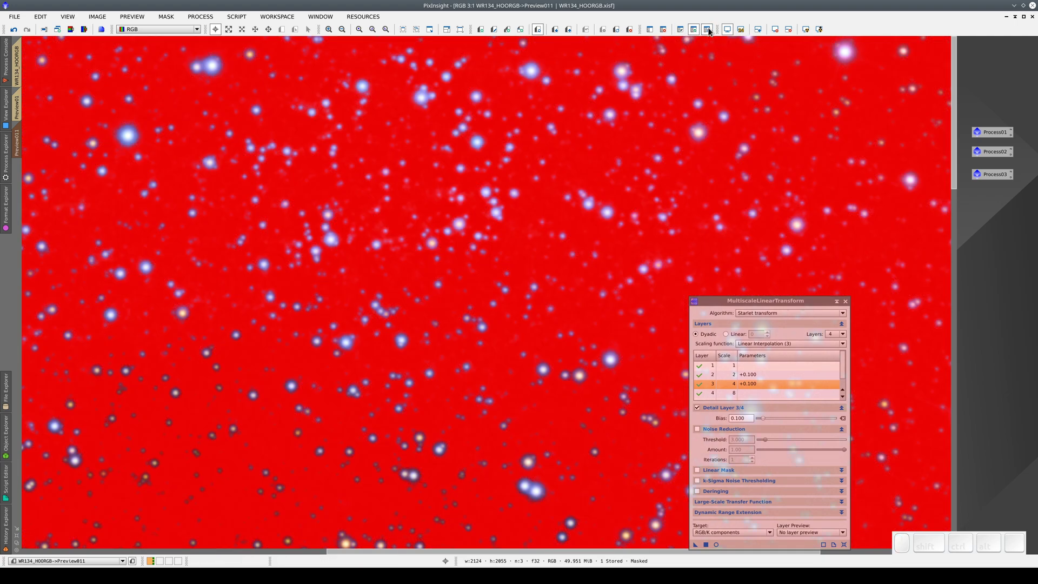
{"action": "left_click", "coordinate": [710, 33]}
{"action": "left_click", "coordinate": [711, 33]}
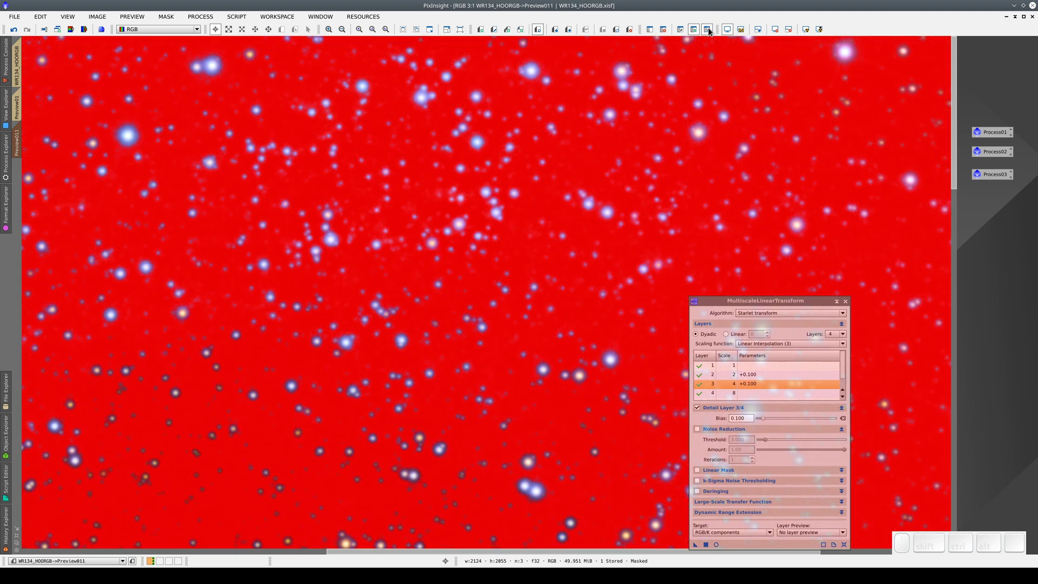
Hide the overlay, reset layers, set detail layer 2 bias to 0.150 and execute on Preview011
{"action": "left_click", "coordinate": [713, 30]}
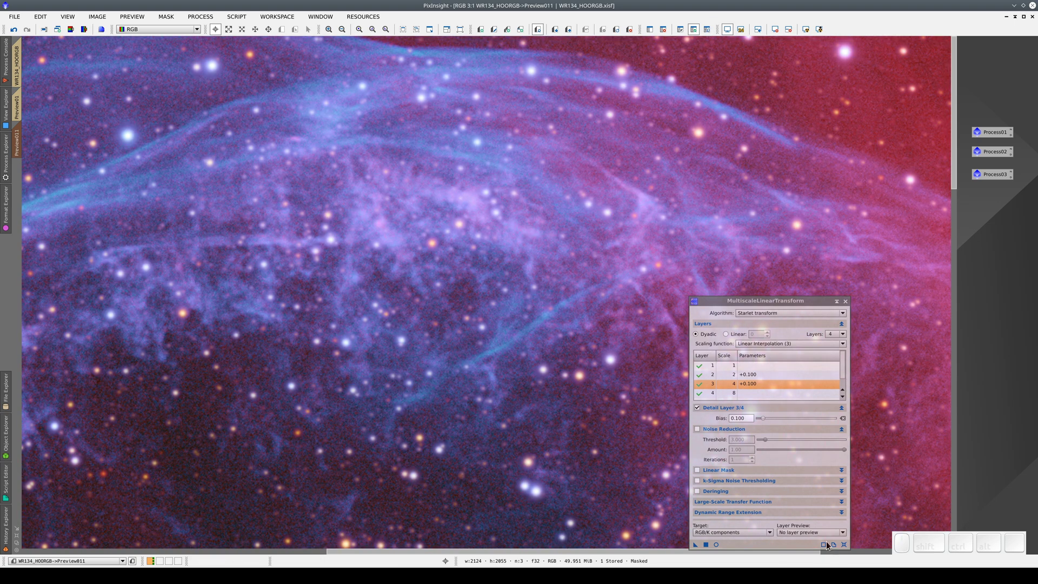
{"action": "left_click", "coordinate": [850, 546]}
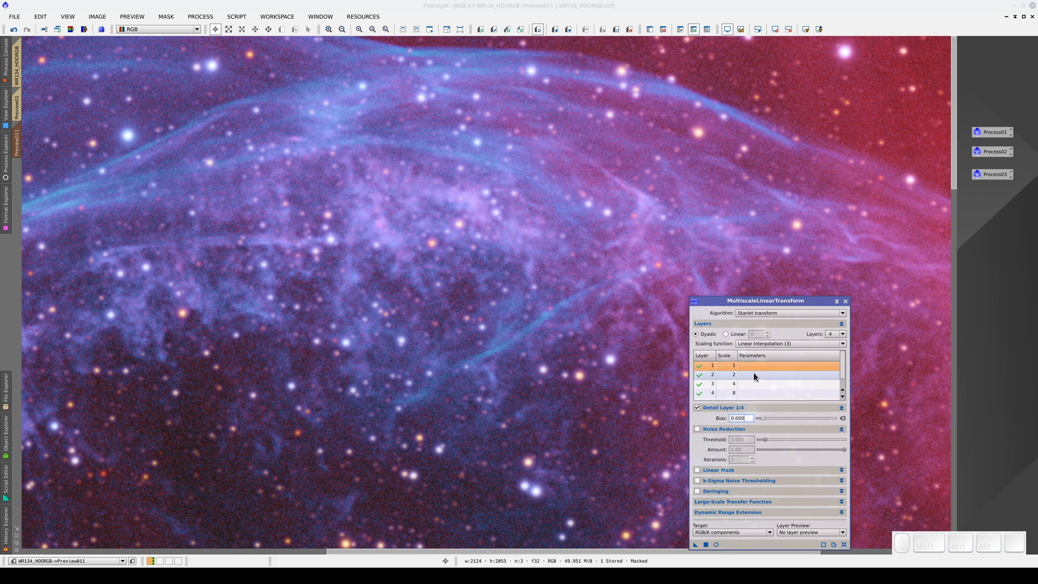
{"action": "left_click", "coordinate": [759, 375]}
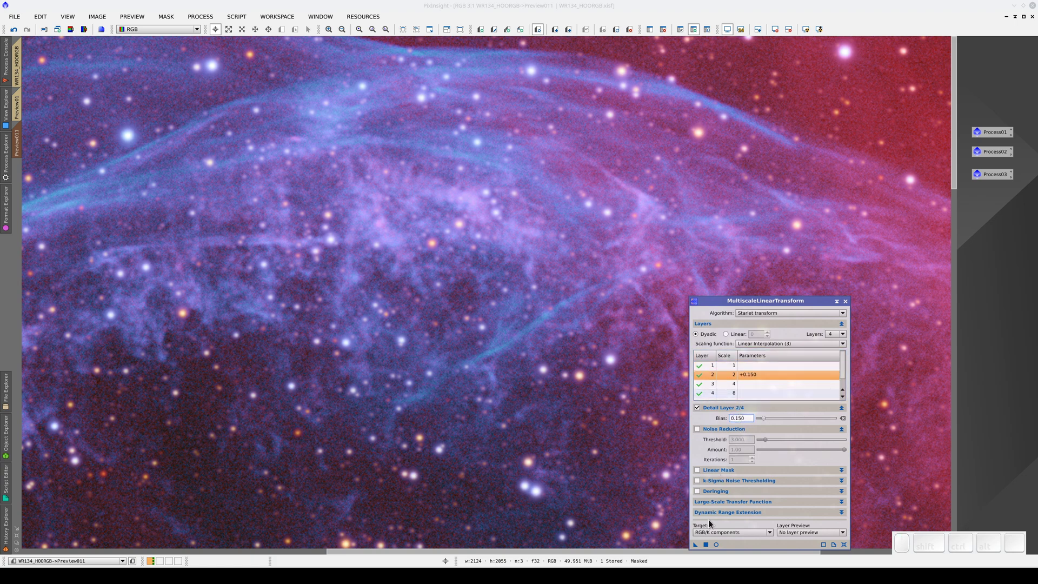
{"action": "left_click", "coordinate": [710, 546]}
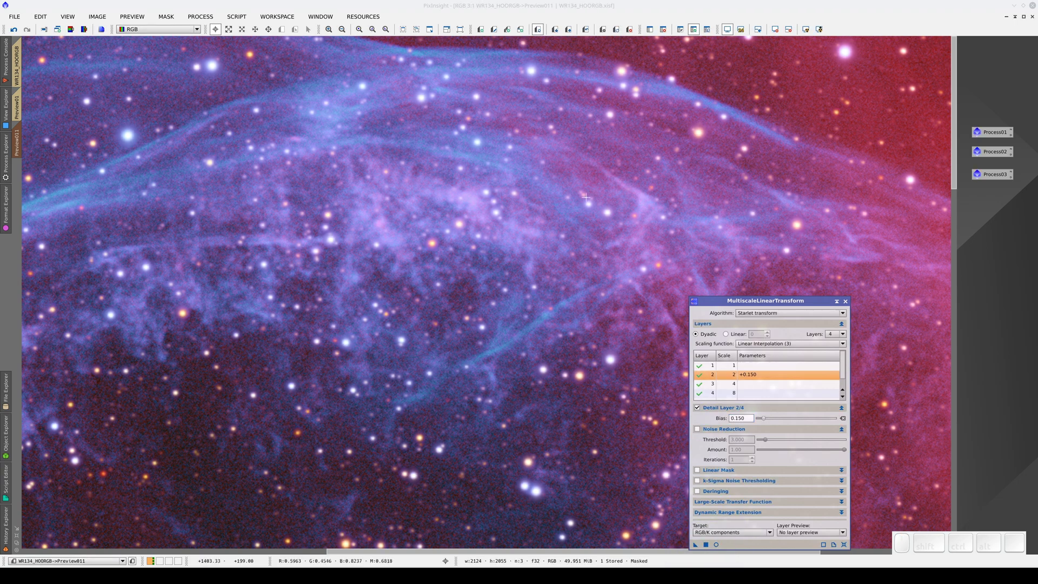
Toggle Preview011 before and after the layer-2 sharpening
{"action": "left_click", "coordinate": [591, 31]}
{"action": "left_click", "coordinate": [590, 32]}
{"action": "left_click", "coordinate": [590, 31]}
{"action": "left_click", "coordinate": [590, 31]}
{"action": "left_click", "coordinate": [591, 32]}
{"action": "left_click", "coordinate": [590, 31]}
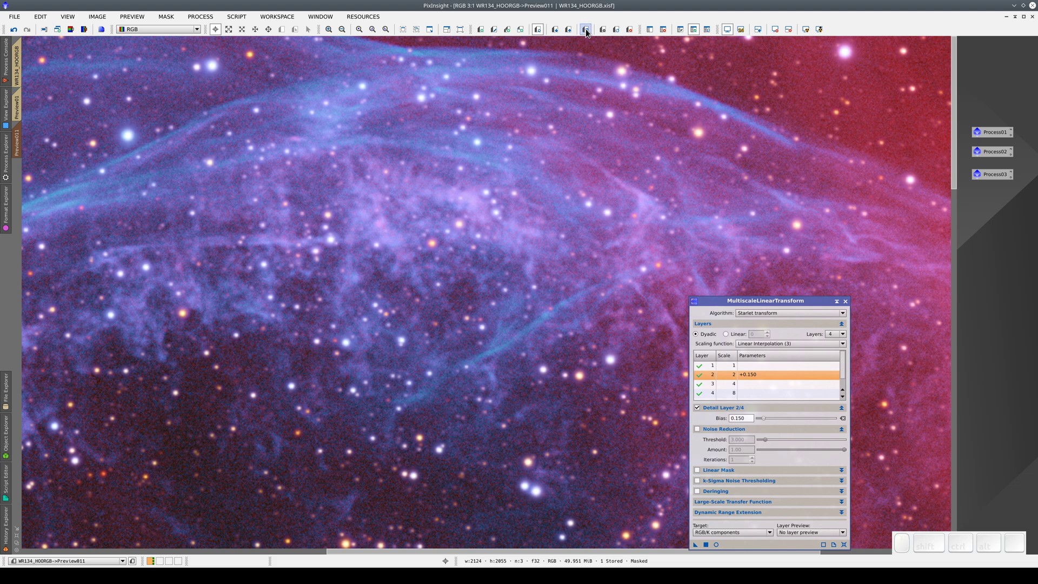
{"action": "left_click", "coordinate": [591, 31]}
{"action": "left_click", "coordinate": [591, 31]}
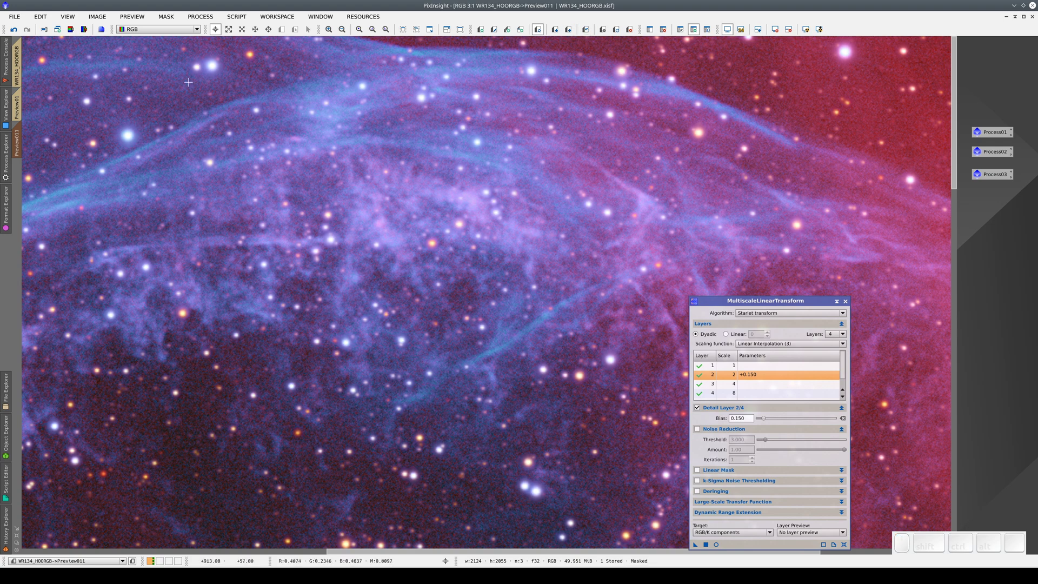
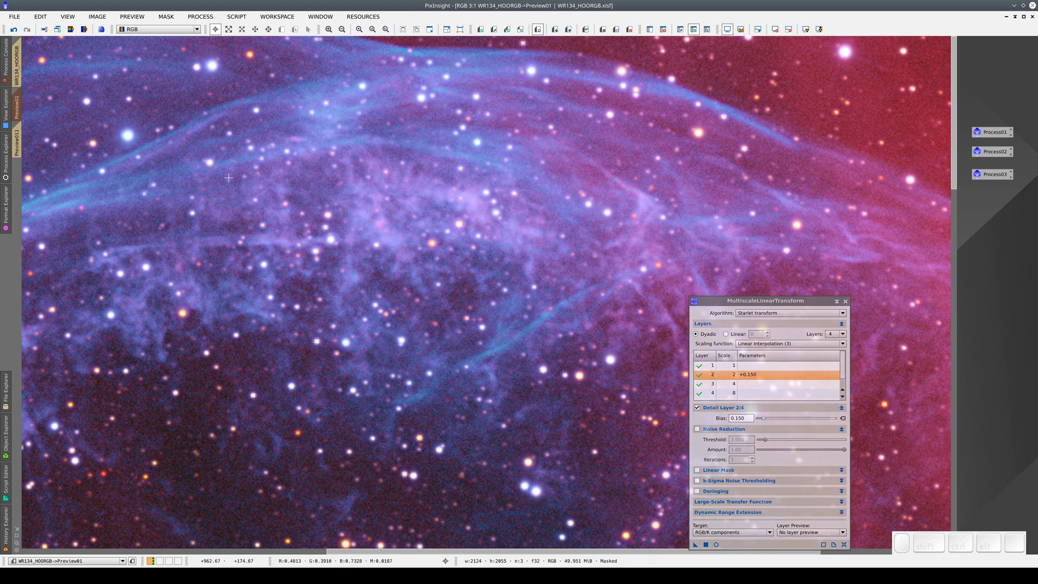
Switch between Preview01 and Preview011 to compare the two results
{"action": "key", "text": "ctrl+Right"}
{"action": "key", "text": "ctrl+Left"}
{"action": "key", "text": "ctrl+Right"}
{"action": "key", "text": "ctrl+Left"}
{"action": "key", "text": "ctrl+Right"}
{"action": "key", "text": "ctrl+Left"}
{"action": "key", "text": "ctrl+Right"}
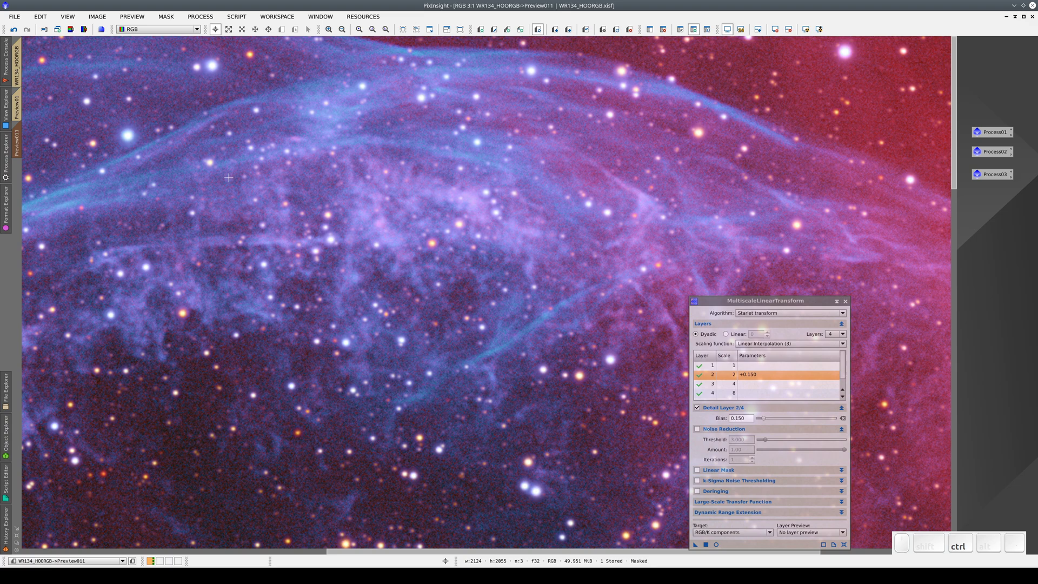
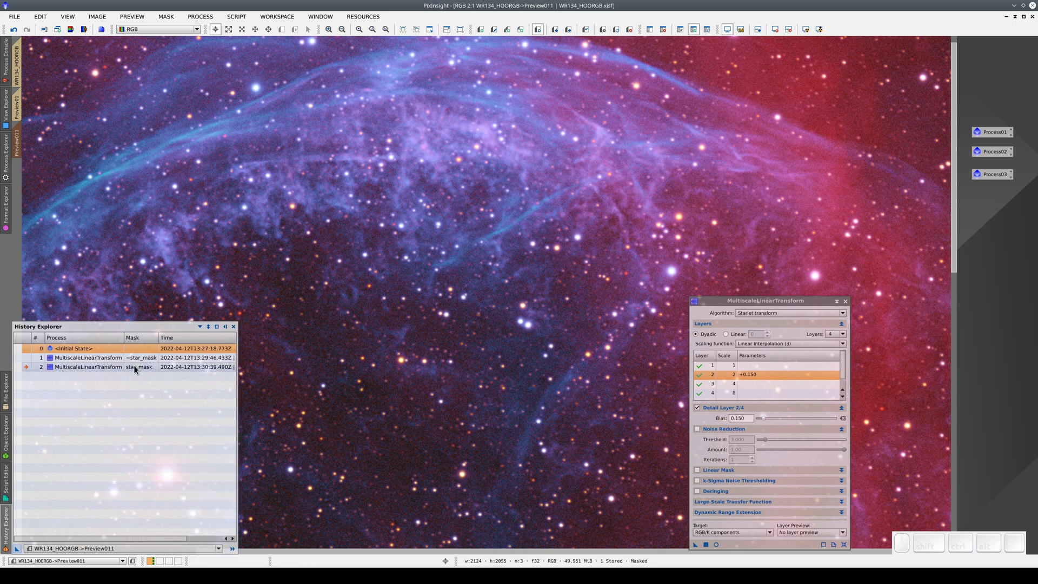
Turn the preview's two MultiscaleLinearTransform history steps into icon Process04 and open its ProcessContainer
{"action": "left_click", "coordinate": [142, 361]}
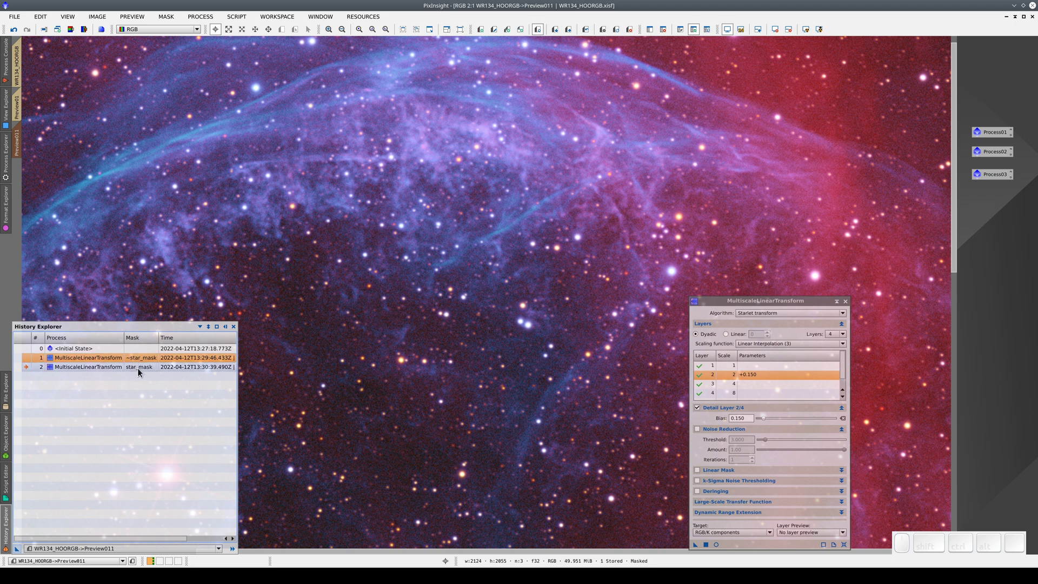
{"action": "left_click", "coordinate": [143, 371]}
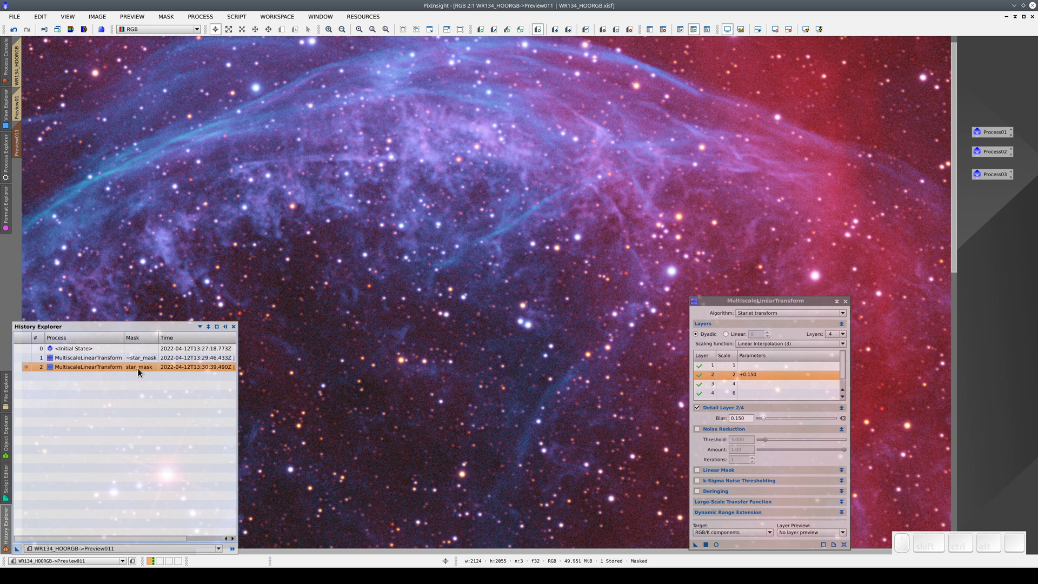
{"action": "left_click_drag", "start_coordinate": [21, 551], "coordinate": [979, 195]}
{"action": "left_click", "coordinate": [996, 220]}
{"action": "left_click", "coordinate": [999, 199]}
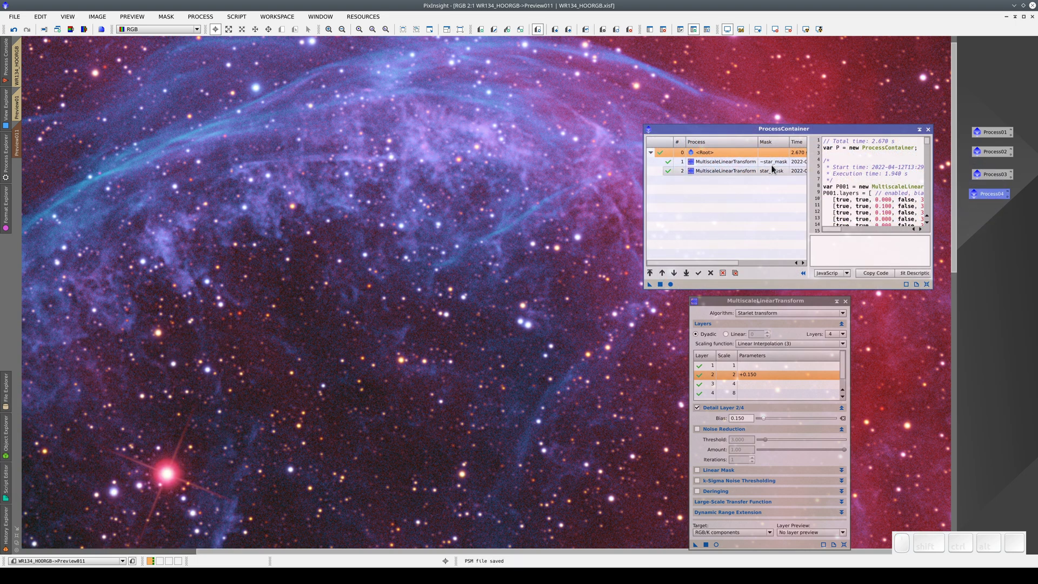
Move the ProcessContainer to the middle, select its first transform and un-maximize the image window
{"action": "left_click", "coordinate": [774, 164]}
{"action": "left_click_drag", "start_coordinate": [776, 171], "coordinate": [456, 311]}
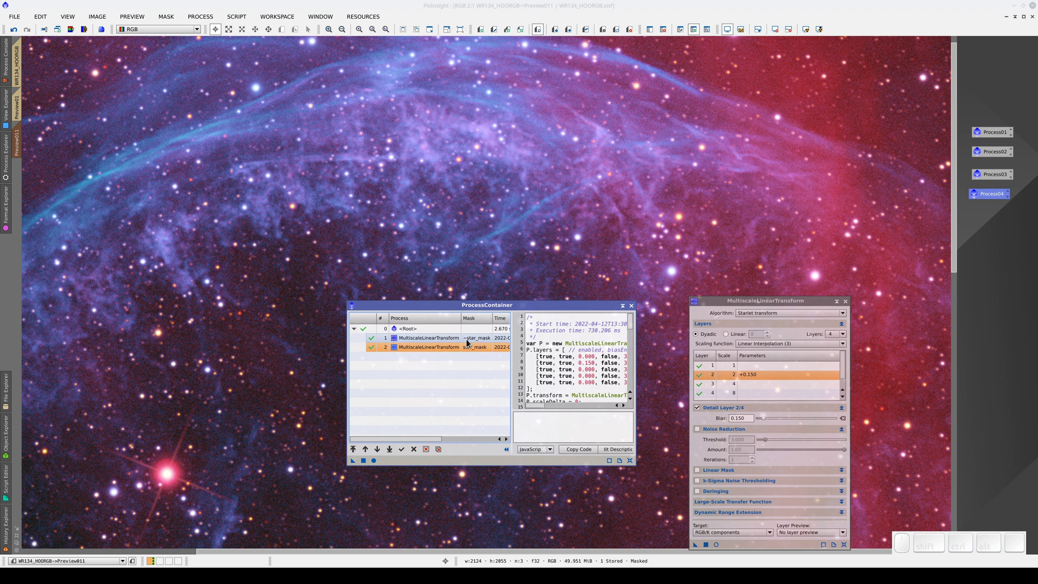
{"action": "left_click", "coordinate": [476, 342]}
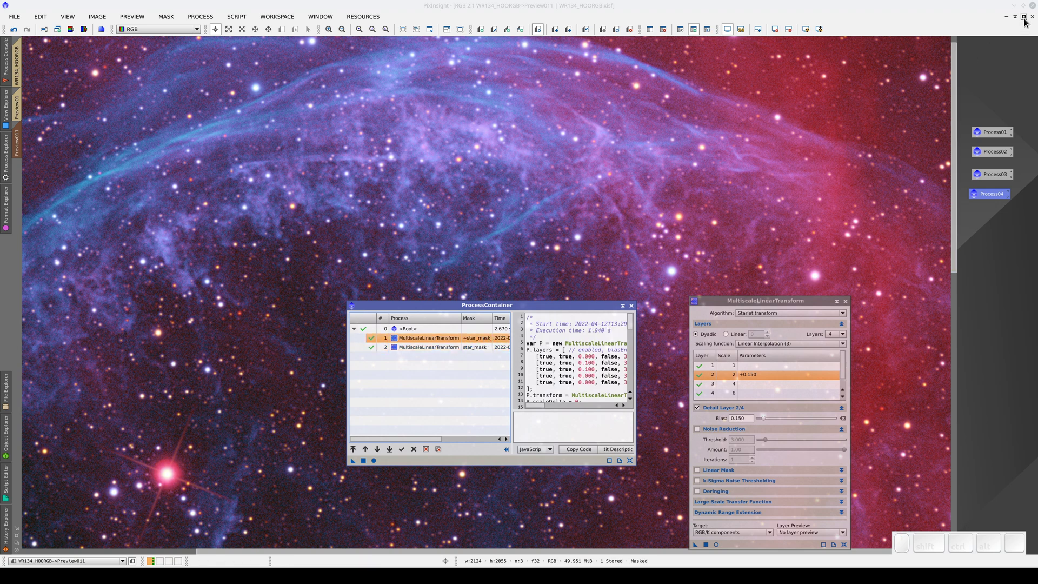
{"action": "left_click", "coordinate": [1029, 21]}
Apply a Convolution blur to star_mask and bring the mask image forward to inspect it
{"action": "left_click_drag", "start_coordinate": [531, 76], "coordinate": [541, 86]}
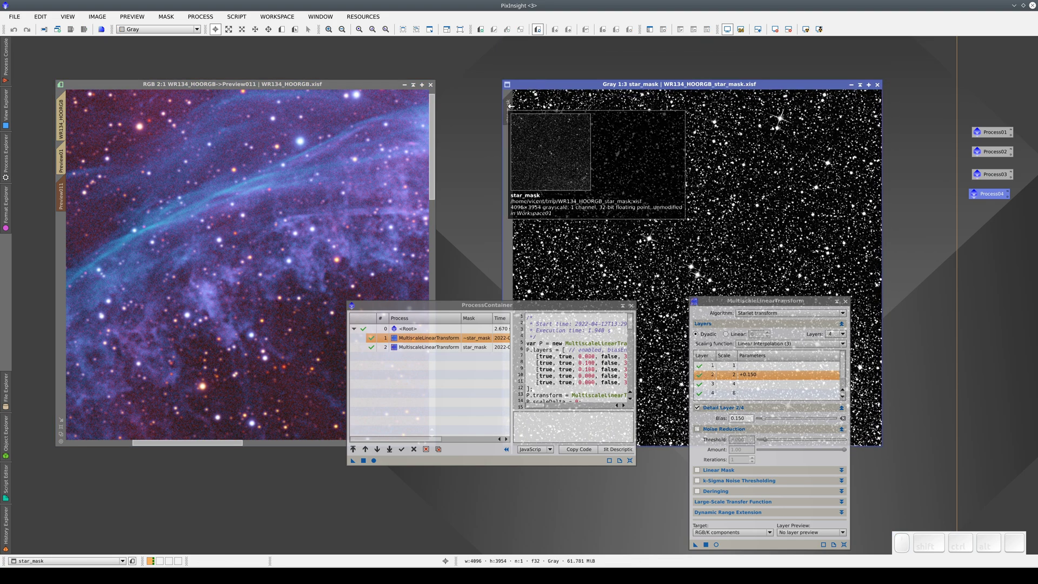
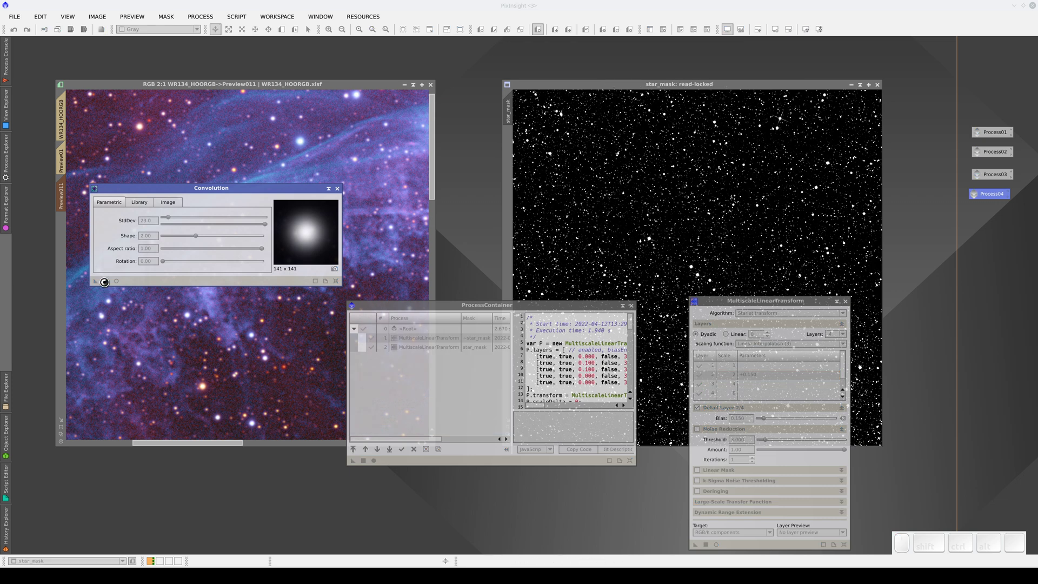
{"action": "left_click", "coordinate": [342, 192]}
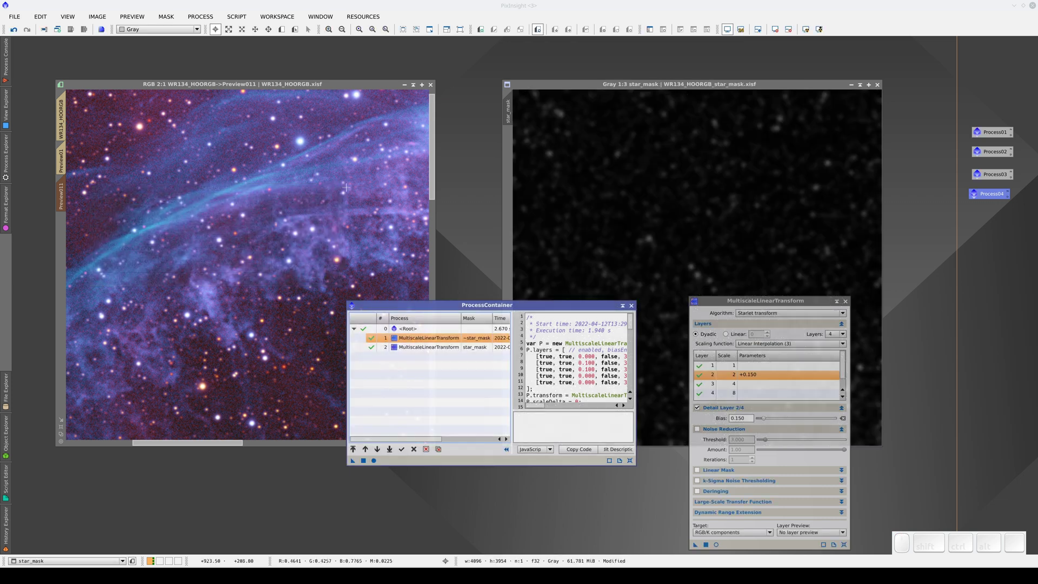
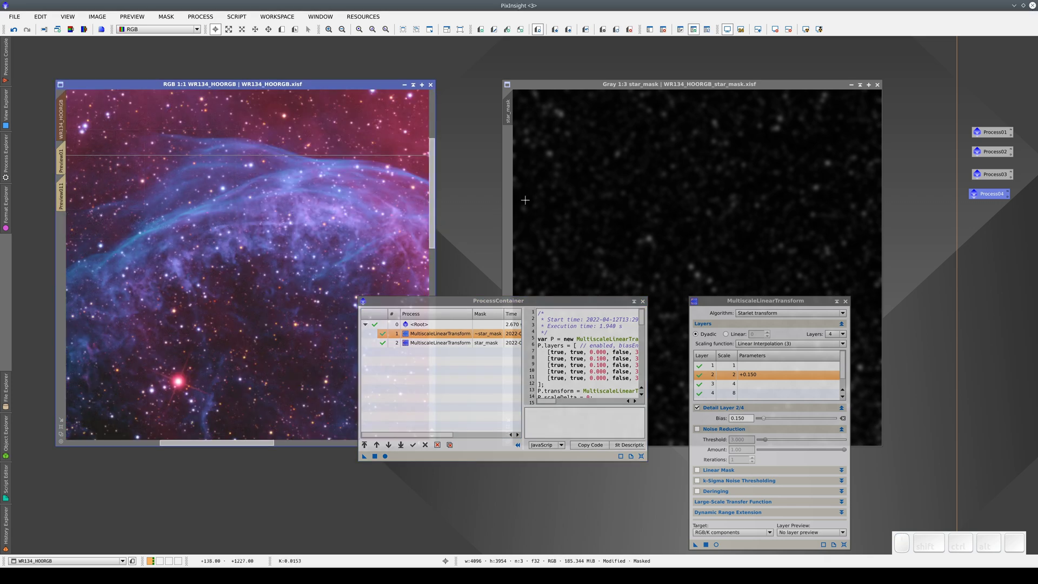
{"action": "left_click", "coordinate": [715, 86]}
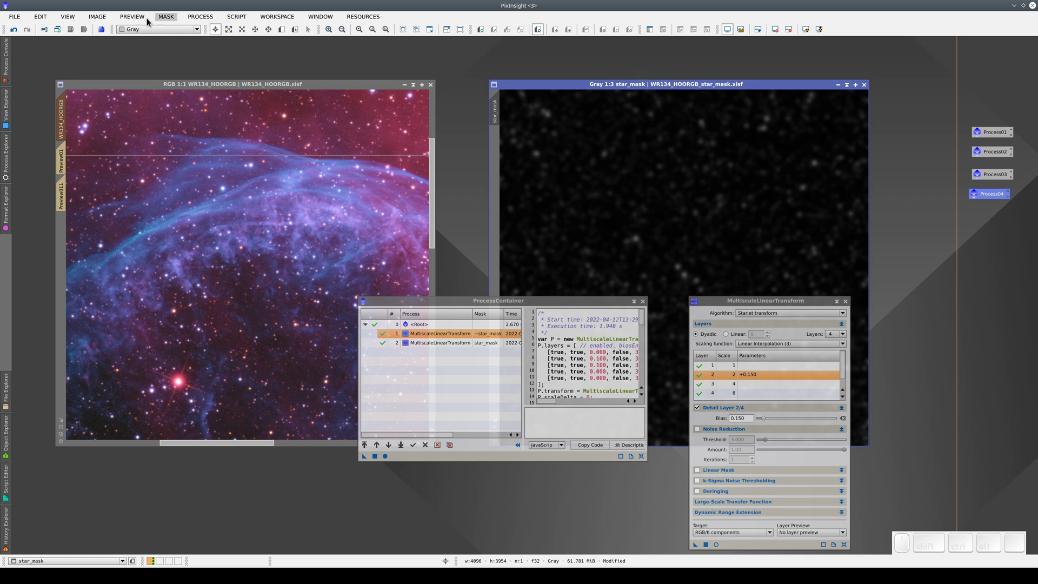
Undo the convolution so the star mask shows sharp stars again
{"action": "left_click", "coordinate": [19, 31]}
{"action": "left_click", "coordinate": [20, 31]}
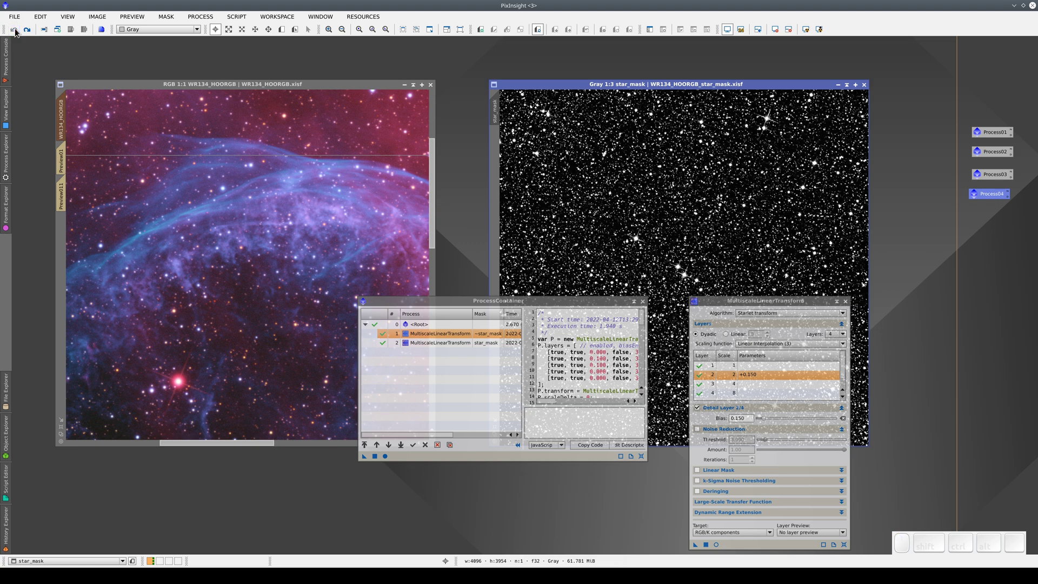
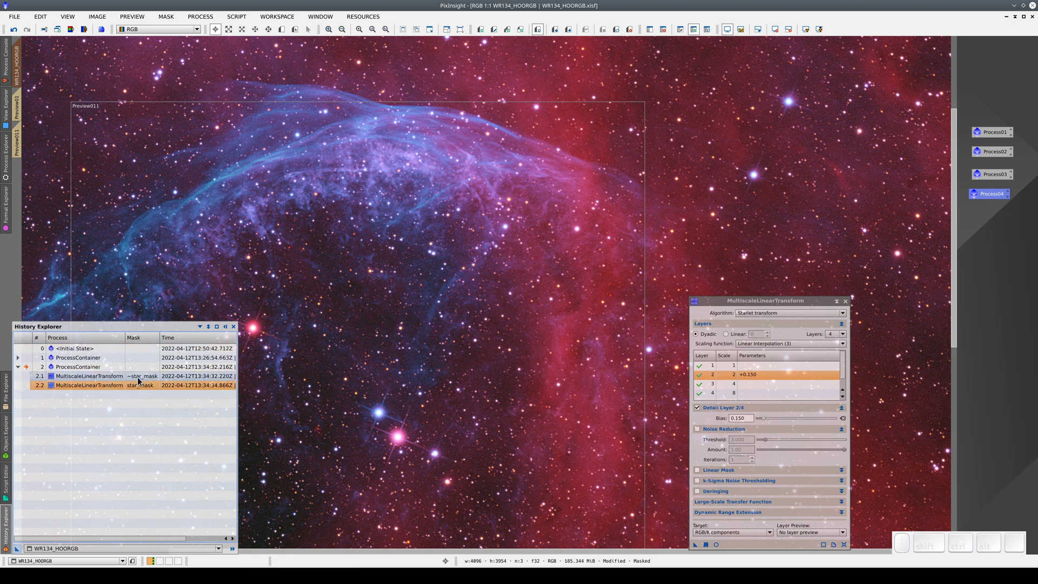
Bring up the History Explorer and collapse the second container's process steps
{"action": "left_click", "coordinate": [142, 380]}
{"action": "left_click", "coordinate": [141, 385]}
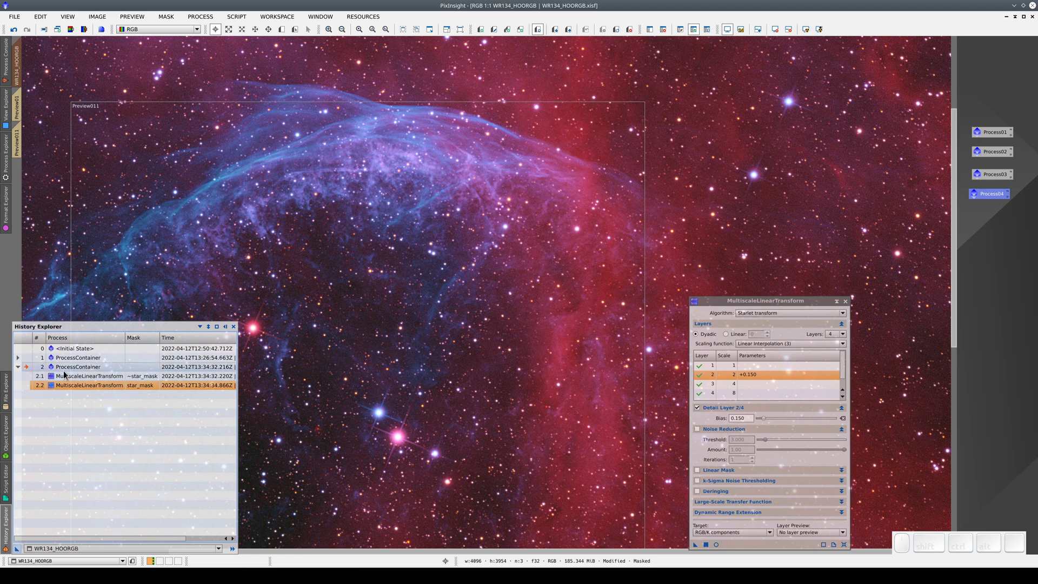
{"action": "left_click", "coordinate": [23, 370]}
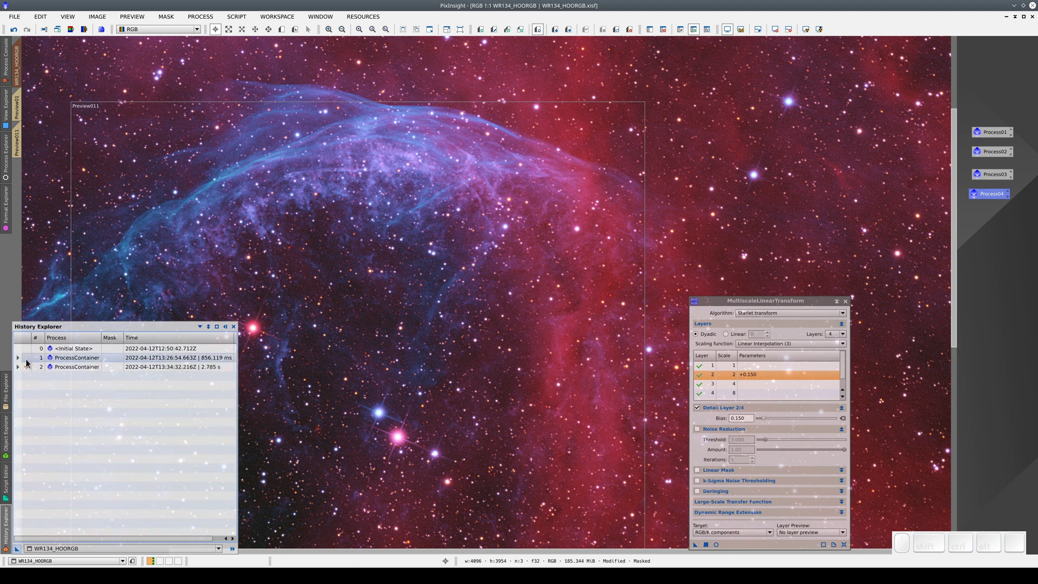
Compare the initial state with the states after the first and second ProcessContainers
{"action": "left_click", "coordinate": [31, 353]}
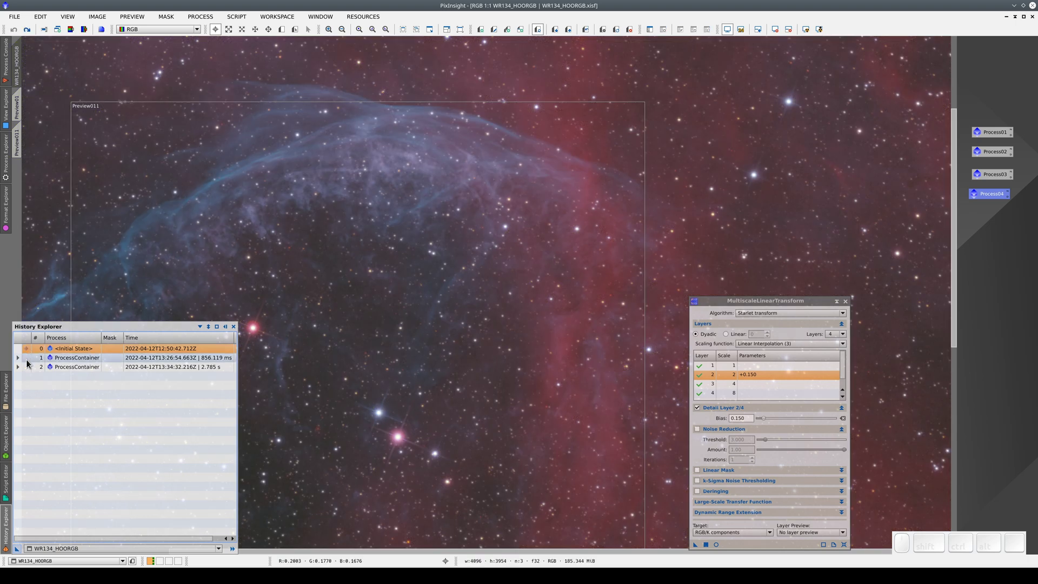
{"action": "left_click", "coordinate": [31, 362]}
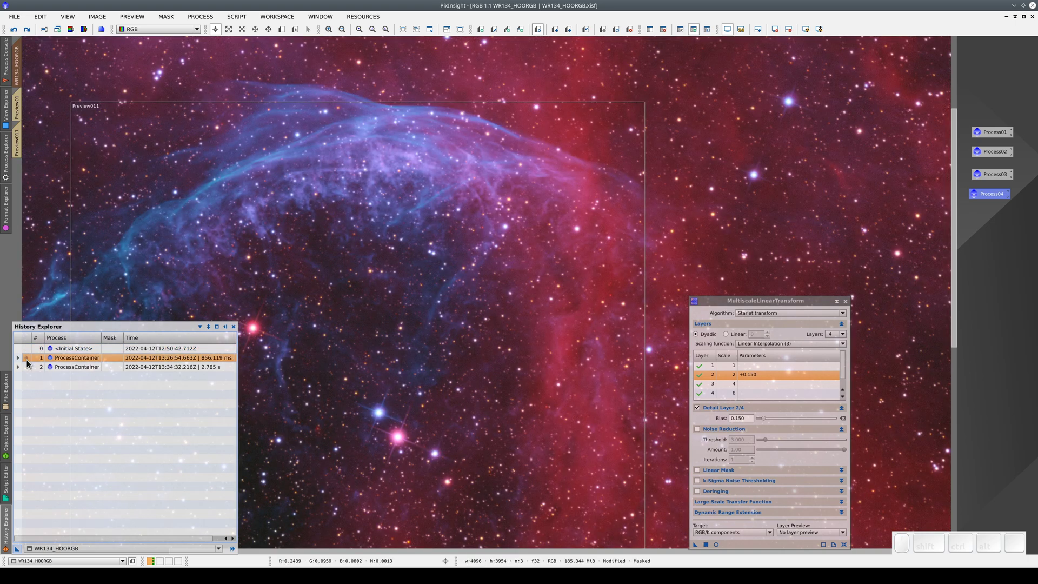
{"action": "left_click", "coordinate": [31, 369]}
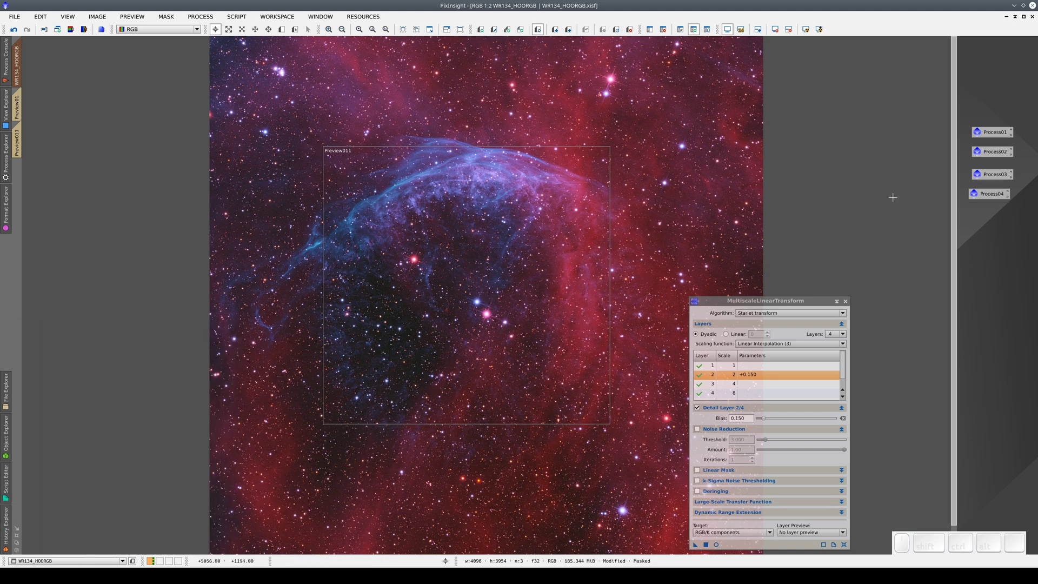
Open the Process03 curves container and select its second CurvesTransformation step
{"action": "left_click", "coordinate": [993, 179]}
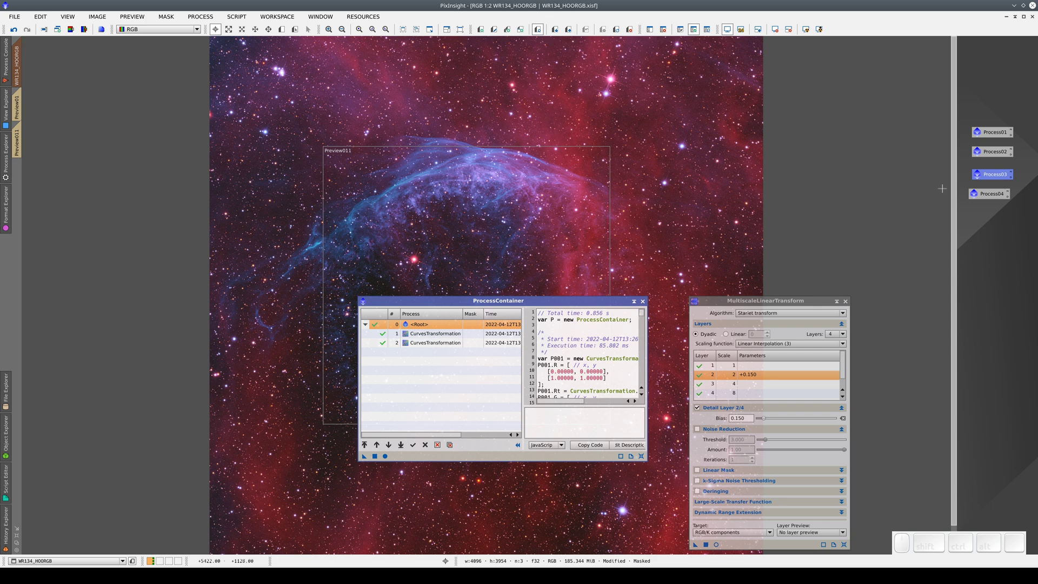
{"action": "left_click", "coordinate": [428, 337]}
{"action": "left_click", "coordinate": [429, 347]}
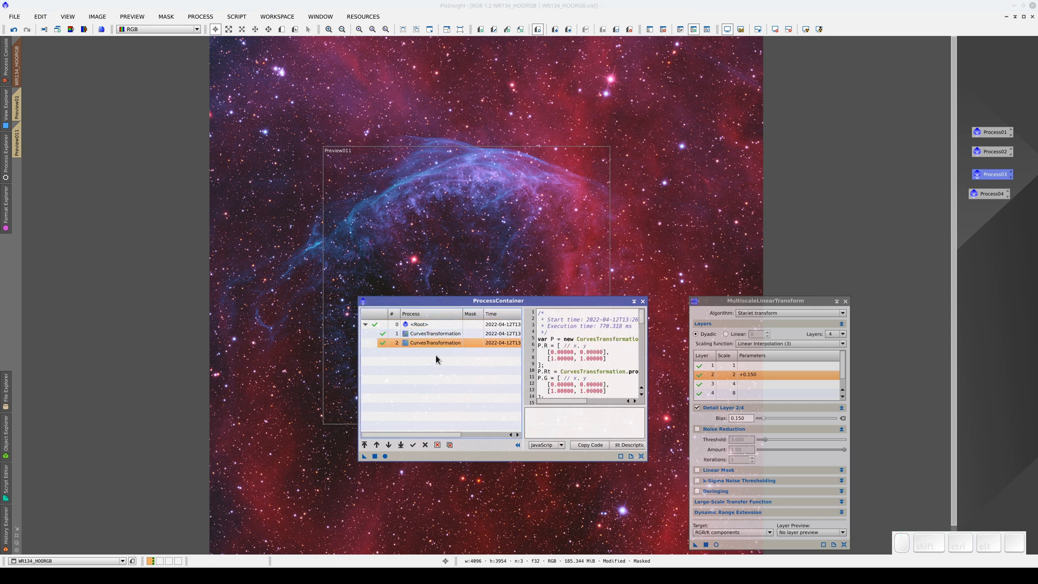
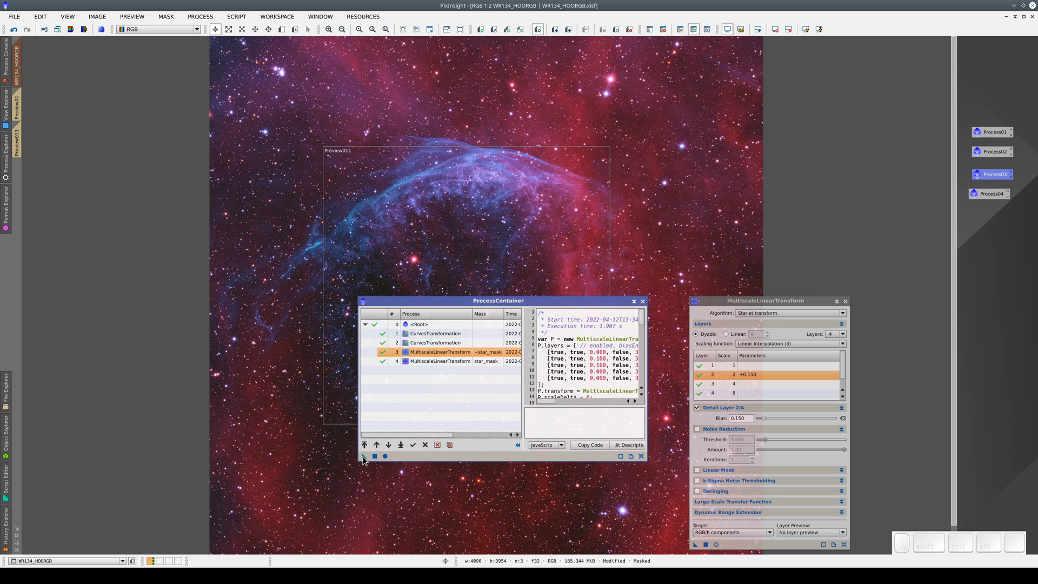
Save the combined container as a new icon and rename it Entire_processing
{"action": "left_click_drag", "start_coordinate": [367, 459], "coordinate": [973, 228]}
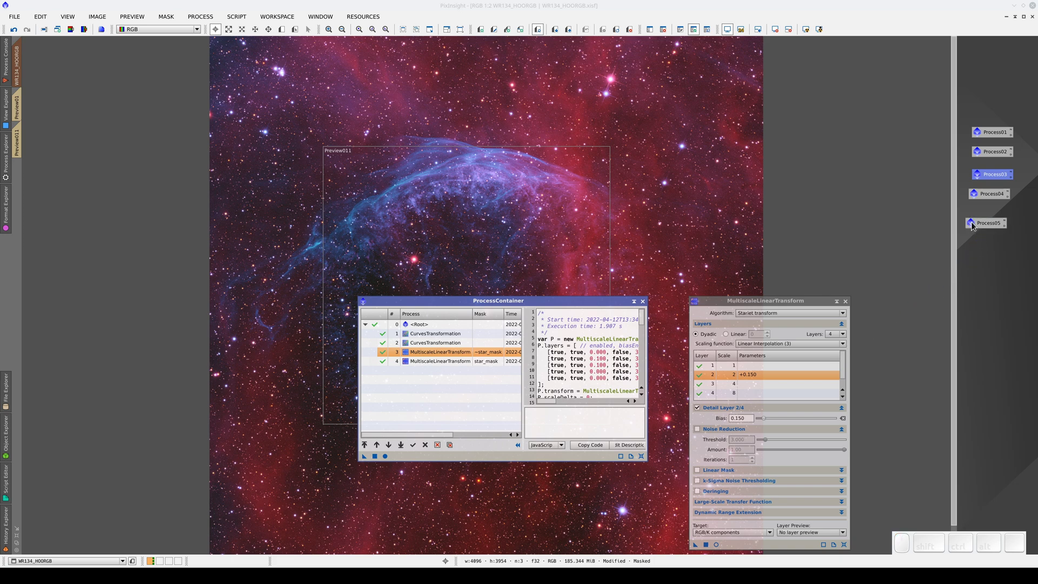
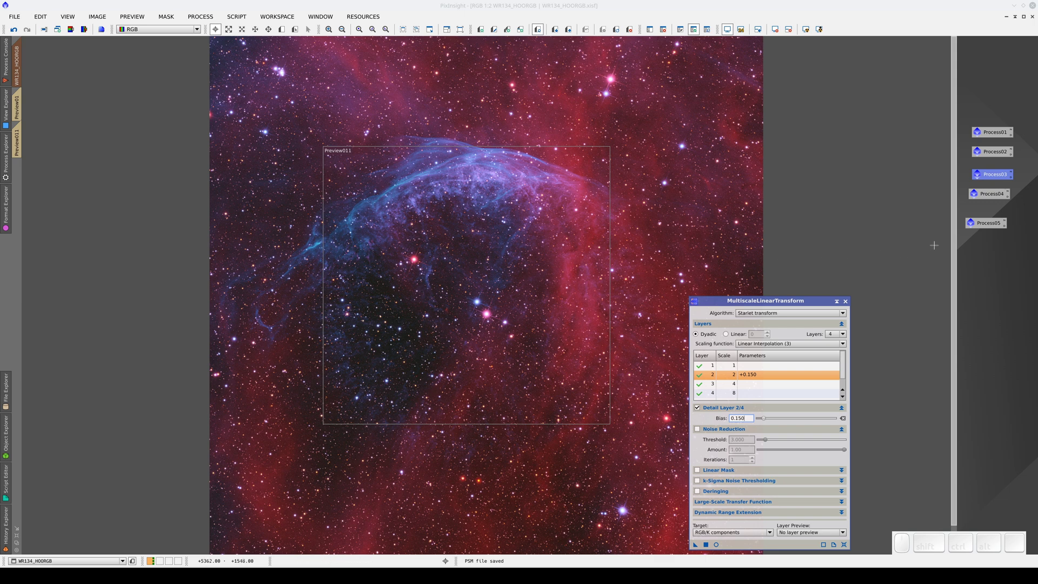
{"action": "left_click_drag", "start_coordinate": [987, 230], "coordinate": [993, 226]}
{"action": "left_click", "coordinate": [991, 223]}
{"action": "right_click", "coordinate": [991, 223]}
{"action": "left_click", "coordinate": [958, 293]}
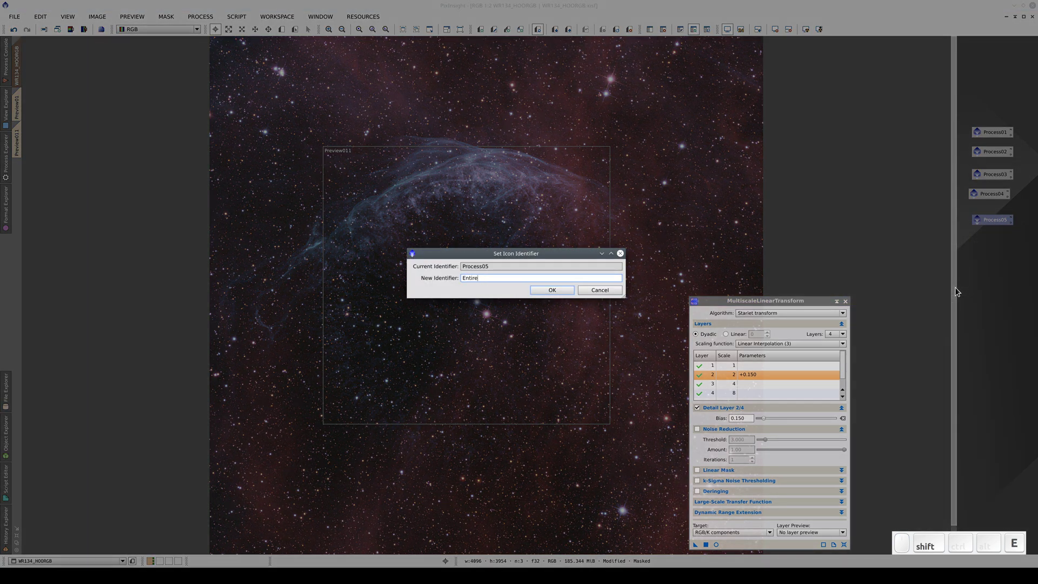
{"action": "key", "text": "Return"}
Rename the Process04 icon to Enhance_details
{"action": "left_click", "coordinate": [993, 197]}
{"action": "right_click", "coordinate": [993, 198]}
{"action": "left_click", "coordinate": [967, 270]}
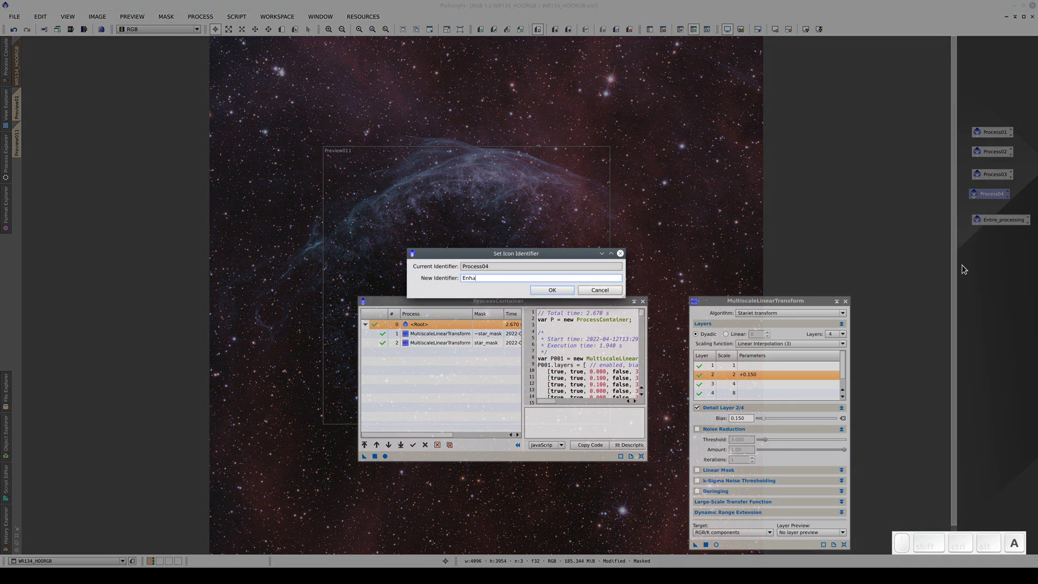
{"action": "key", "text": "Return"}
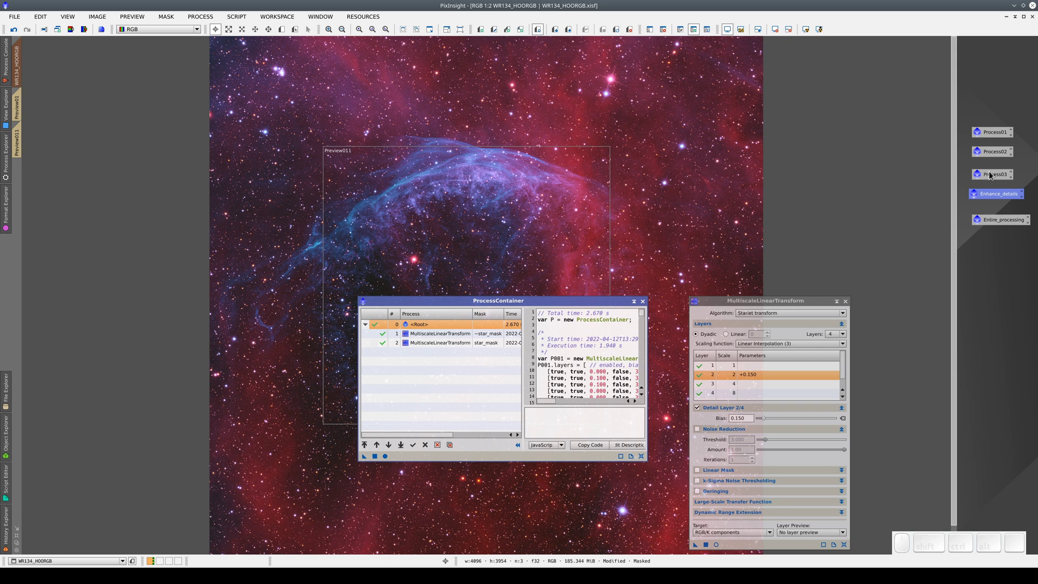
Rename the Process03 icon to Enhance_contrast
{"action": "left_click", "coordinate": [984, 178]}
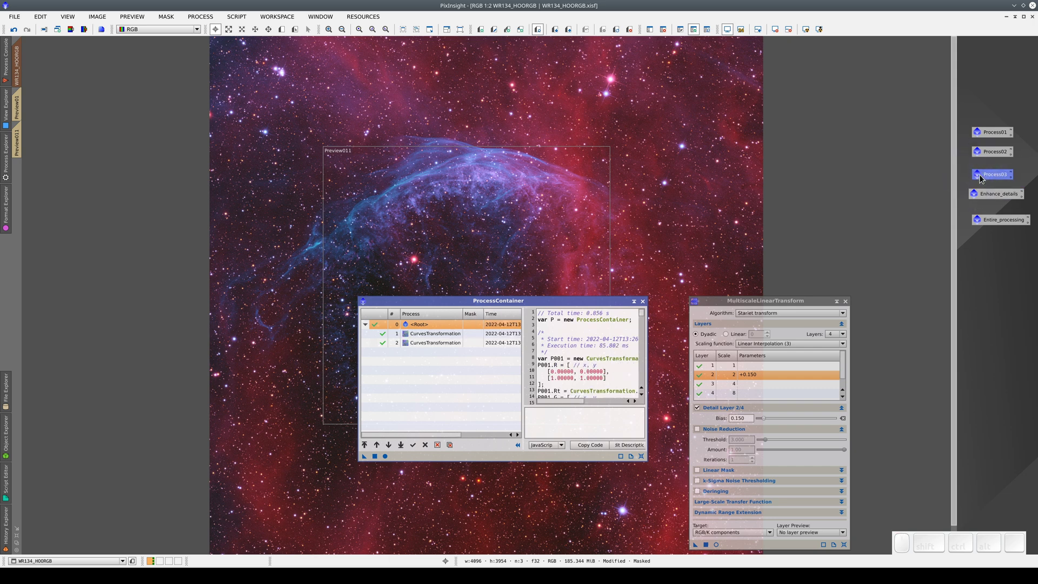
{"action": "left_click", "coordinate": [985, 178]}
{"action": "right_click", "coordinate": [985, 178]}
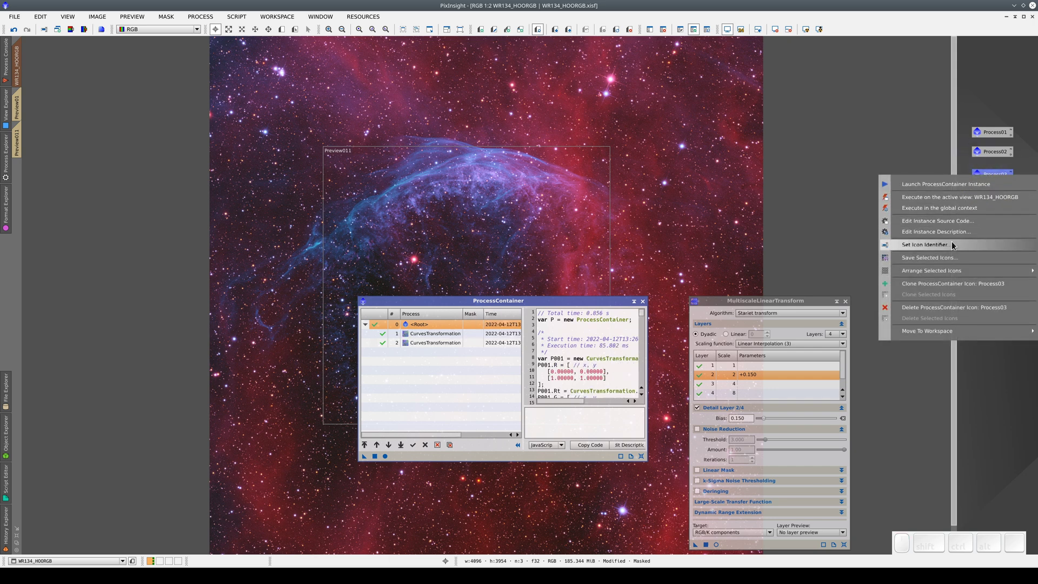
{"action": "left_click", "coordinate": [956, 245]}
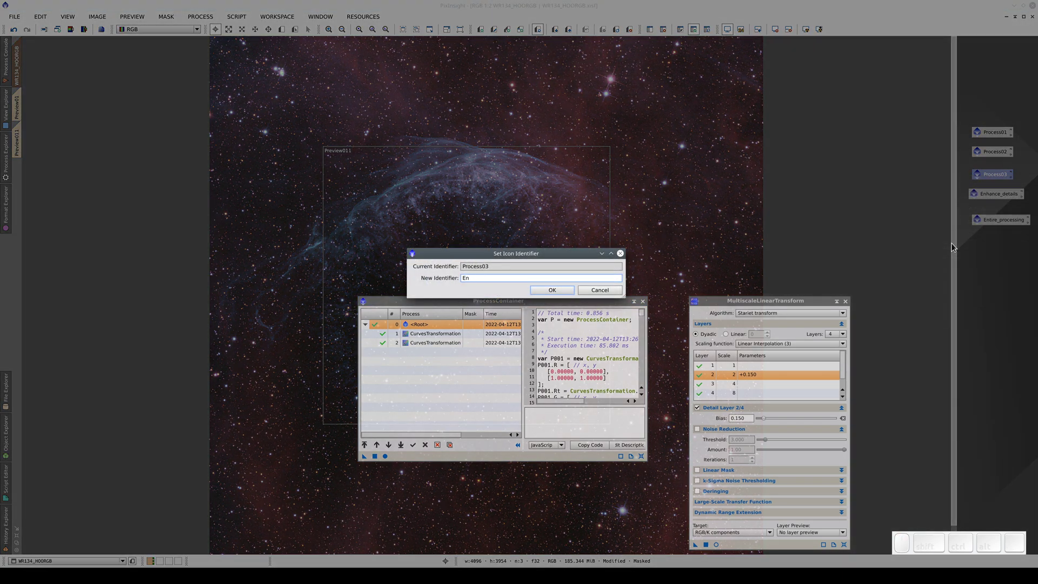
{"action": "key", "text": "Return"}
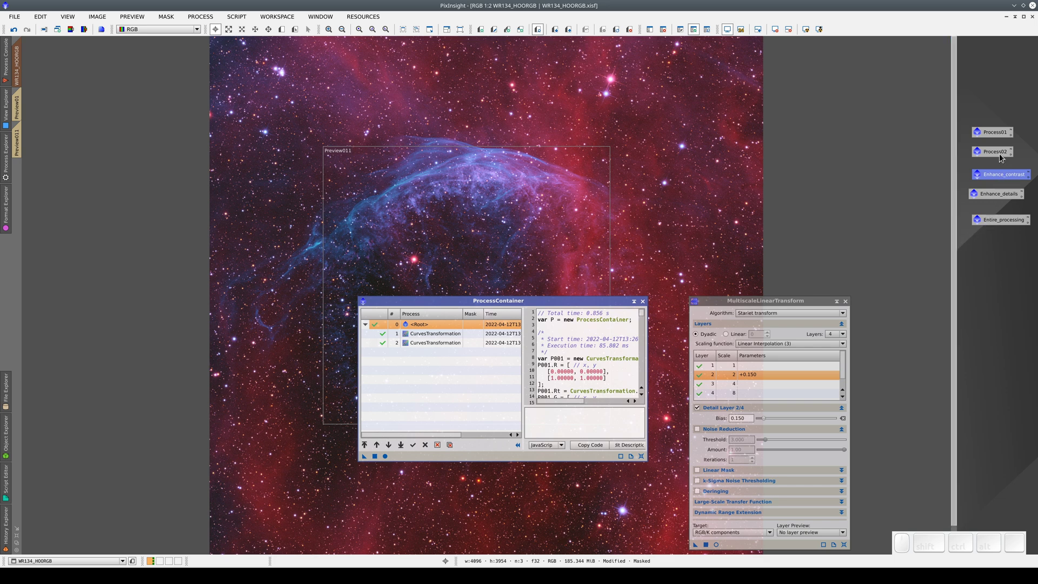
Inspect the contents of the Process02 and Process01 containers
{"action": "left_click", "coordinate": [1004, 159]}
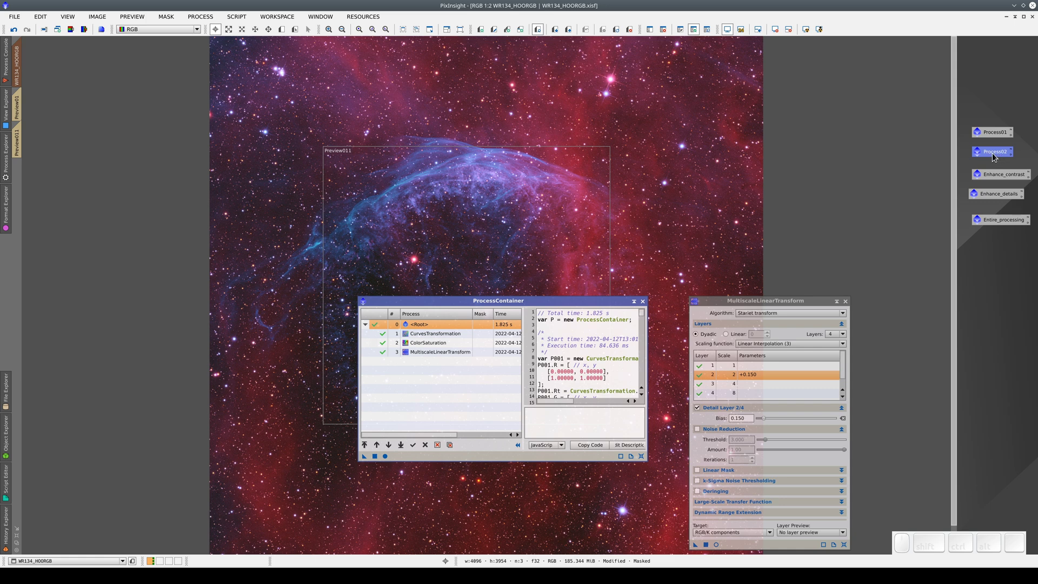
{"action": "left_click", "coordinate": [988, 133]}
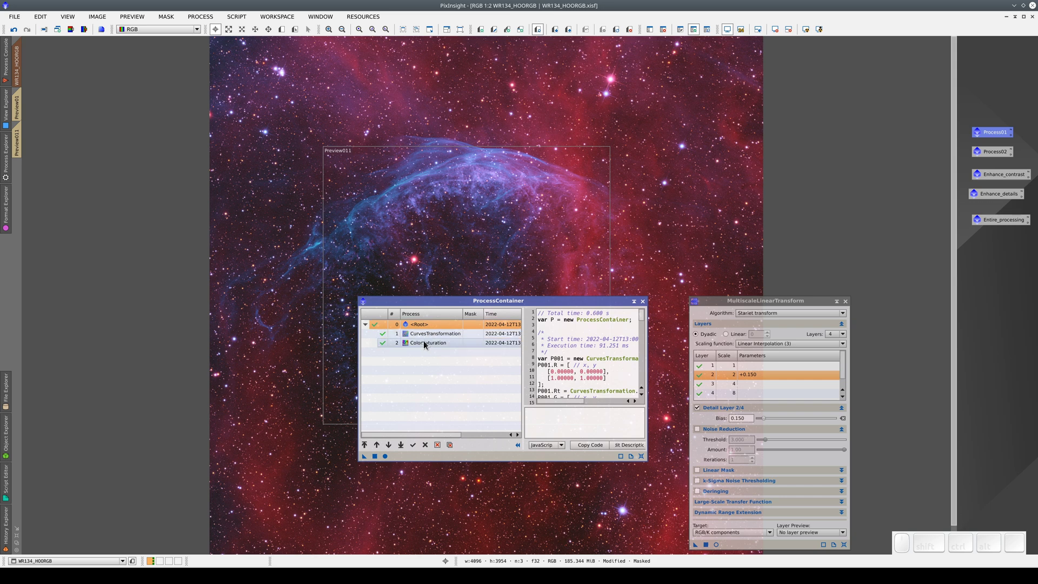